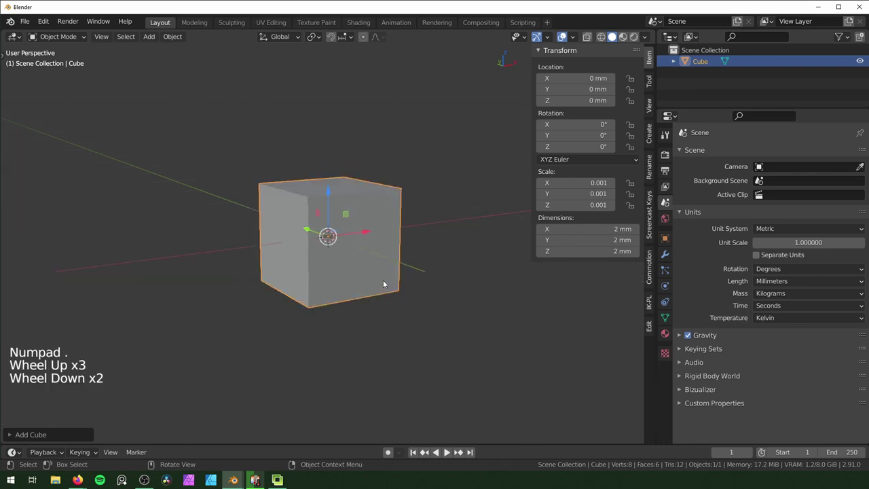
Check the viewport clip settings in the View sidebar and return to the cube's Item transform.
{"action": "scroll", "scroll_direction": "up", "scroll_amount": 3}
{"action": "scroll", "scroll_direction": "down", "scroll_amount": 3}
{"action": "left_click", "coordinate": [653, 109]}
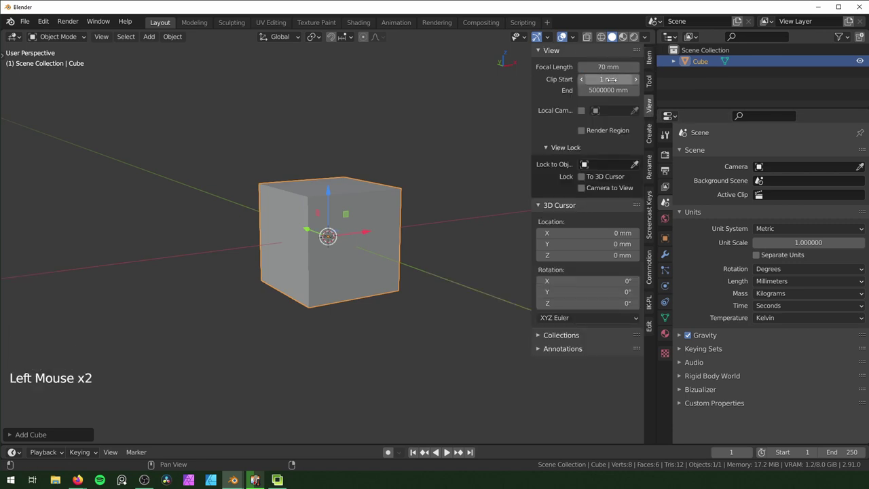
{"action": "left_click", "coordinate": [409, 260]}
Apply the cube's scale so it reads 1.000 while staying 2 mm across.
{"action": "scroll", "scroll_direction": "up", "scroll_amount": 3}
{"action": "scroll", "scroll_direction": "down", "scroll_amount": 3}
{"action": "scroll", "scroll_direction": "up", "scroll_amount": 3}
{"action": "middle_click", "coordinate": [523, 188]}
{"action": "scroll", "scroll_direction": "down", "scroll_amount": 3}
{"action": "key", "text": "ctrl+a"}
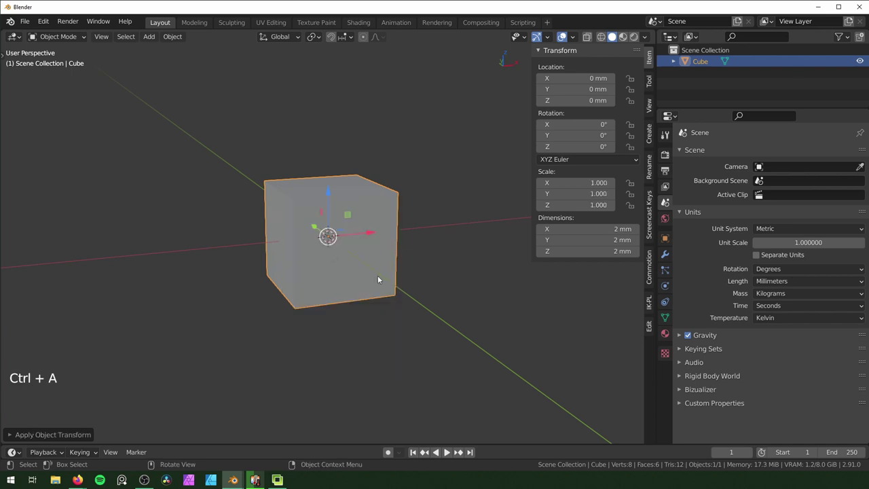
{"action": "middle_click", "coordinate": [418, 276]}
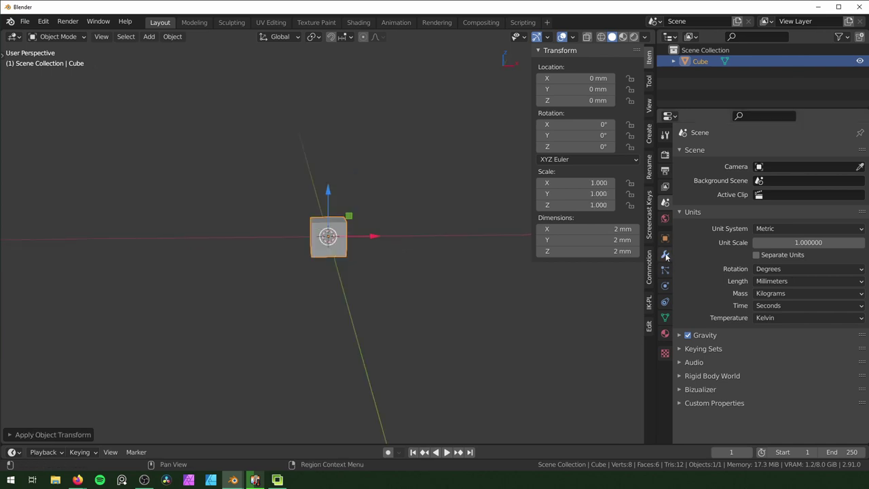
Add an Array modifier repeating the cube into a row of 10.
{"action": "left_click", "coordinate": [669, 255]}
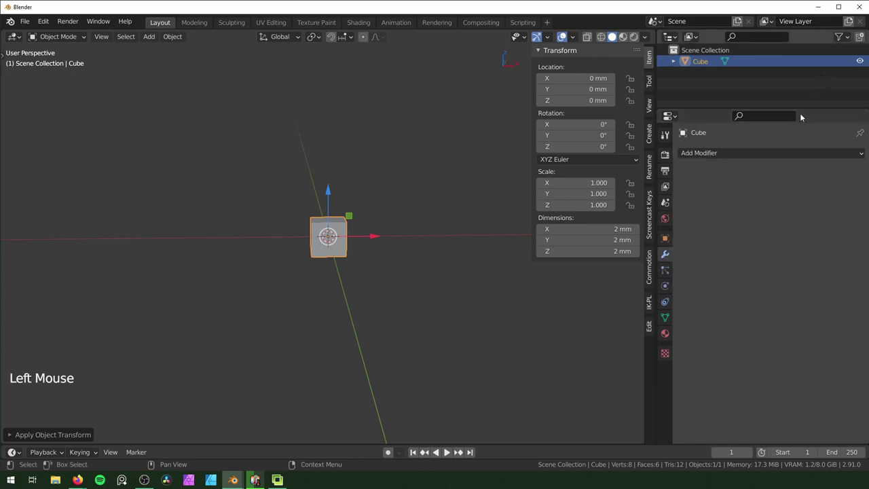
{"action": "left_click", "coordinate": [796, 156]}
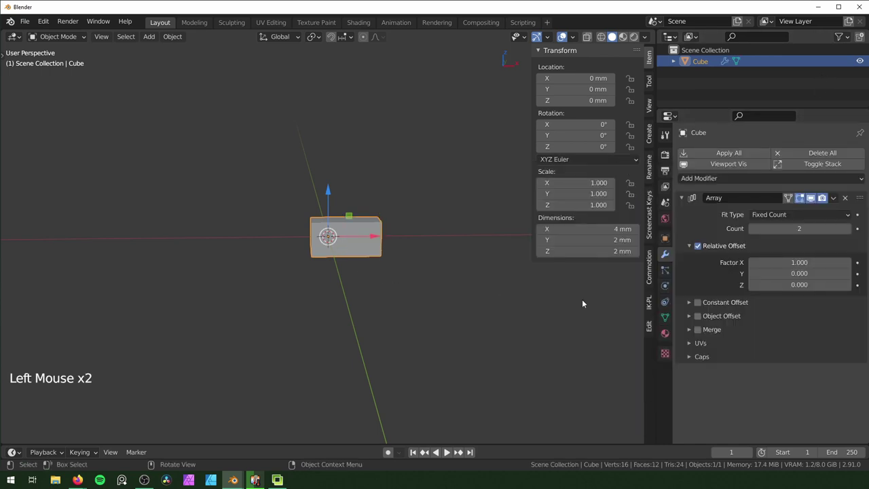
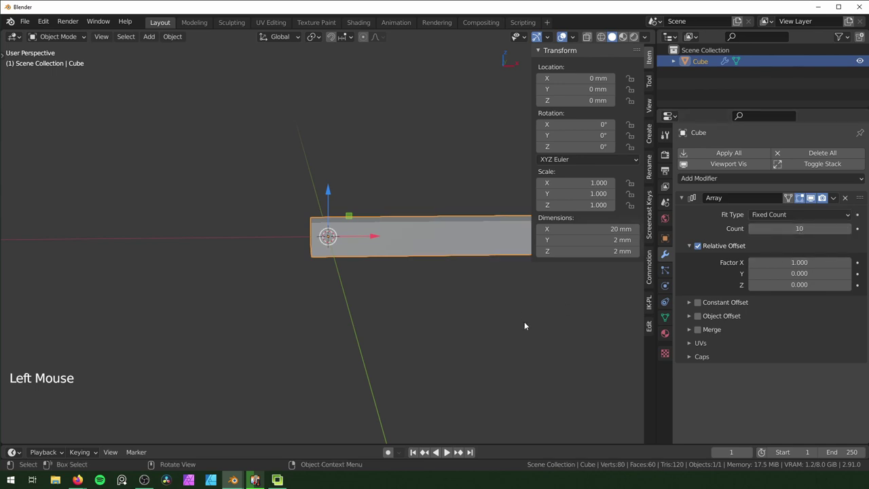
{"action": "middle_click", "coordinate": [689, 186]}
{"action": "scroll", "scroll_direction": "up", "scroll_amount": 3}
Add a Mirror modifier on Z with a 0.1 mm merge distance and frame the mirrored bars.
{"action": "left_click", "coordinate": [700, 179]}
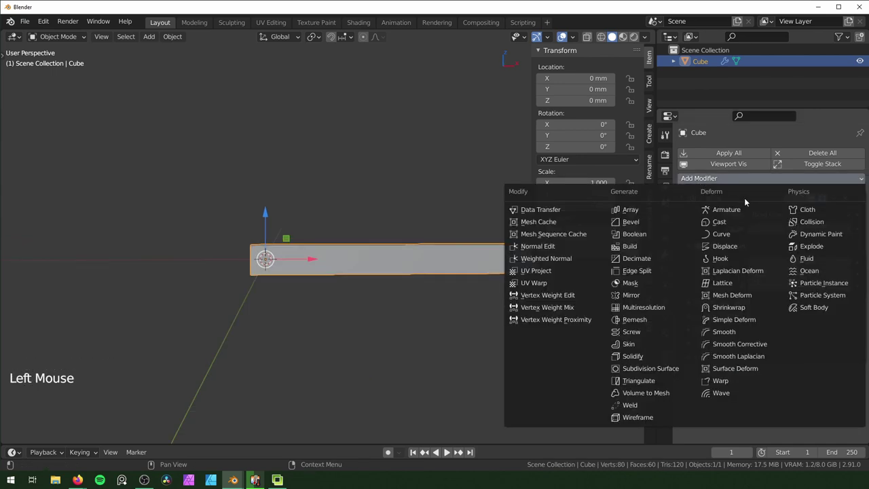
{"action": "scroll", "scroll_direction": "down", "scroll_amount": 3}
{"action": "left_click", "coordinate": [771, 357]}
{"action": "left_click", "coordinate": [839, 359]}
{"action": "middle_click", "coordinate": [441, 316]}
{"action": "key", "text": "ctrl+z"}
{"action": "scroll", "scroll_direction": "down", "scroll_amount": 3}
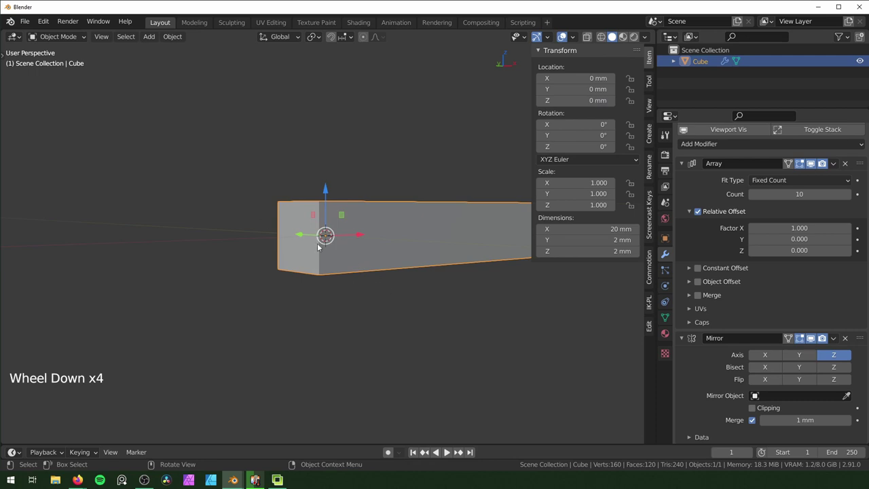
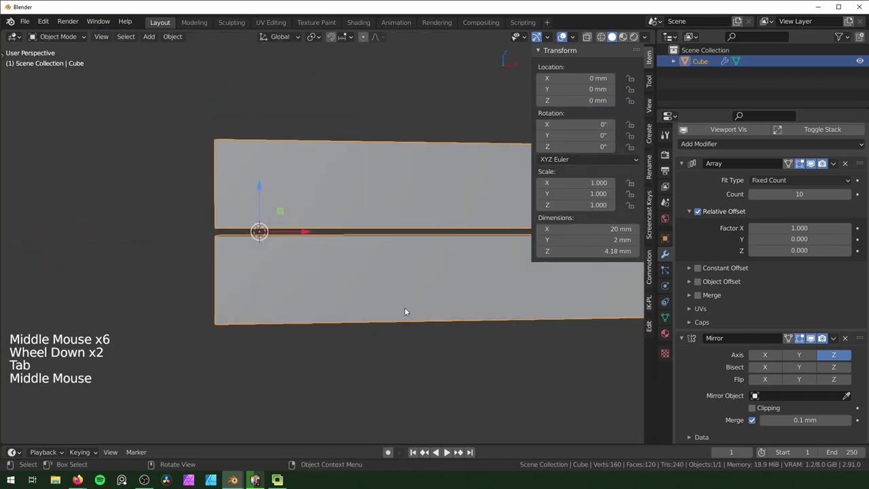
{"action": "scroll", "scroll_direction": "down", "scroll_amount": 3}
{"action": "scroll", "scroll_direction": "down", "scroll_amount": 3}
{"action": "middle_click", "coordinate": [485, 330]}
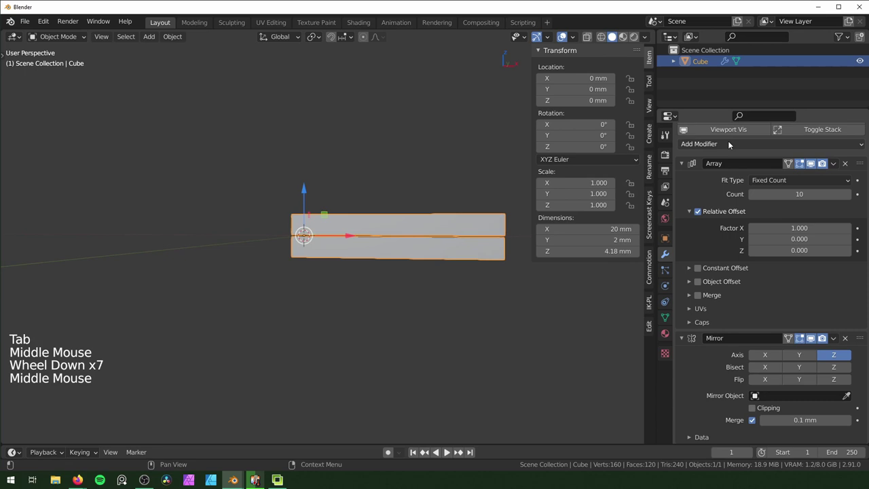
Add a Simple Deform twist of 360° along X to spiral the bar into a rope.
{"action": "left_click", "coordinate": [742, 148]}
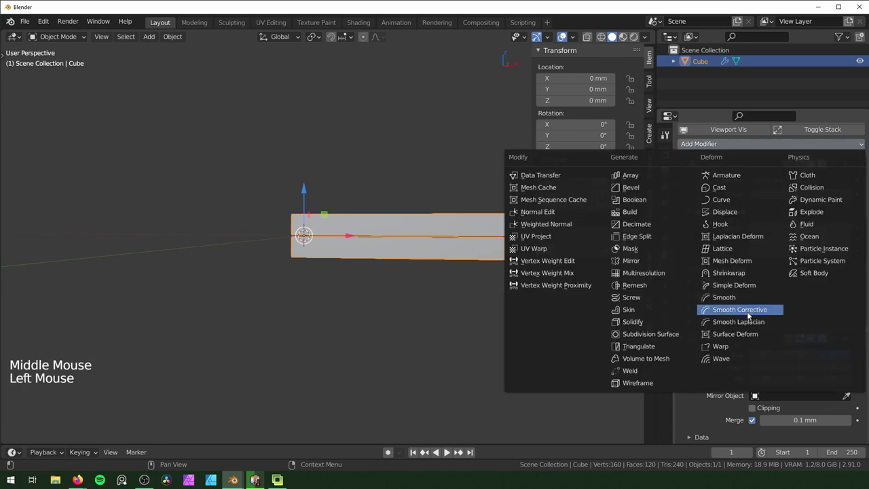
{"action": "middle_click", "coordinate": [379, 320]}
{"action": "scroll", "scroll_direction": "up", "scroll_amount": 3}
{"action": "scroll", "scroll_direction": "down", "scroll_amount": 3}
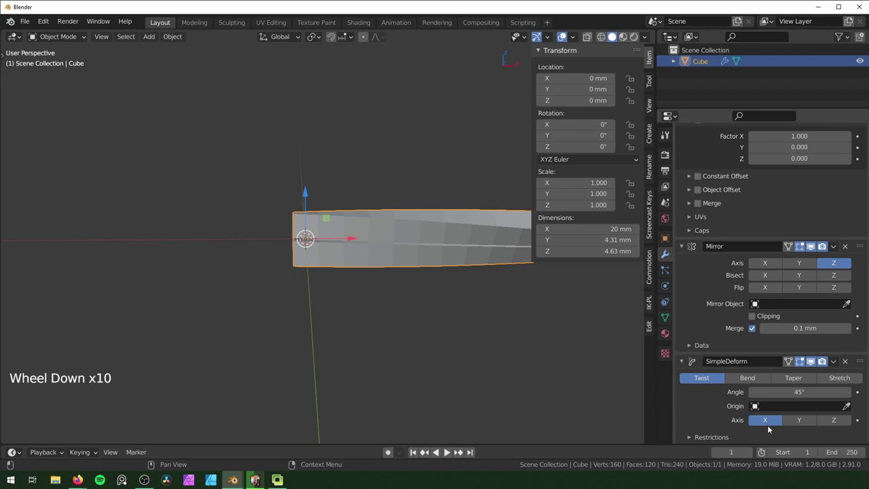
{"action": "middle_click", "coordinate": [424, 327]}
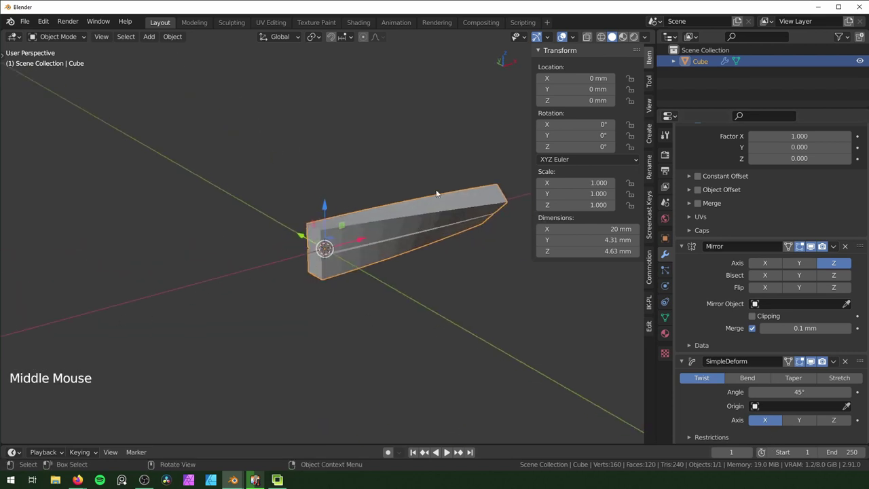
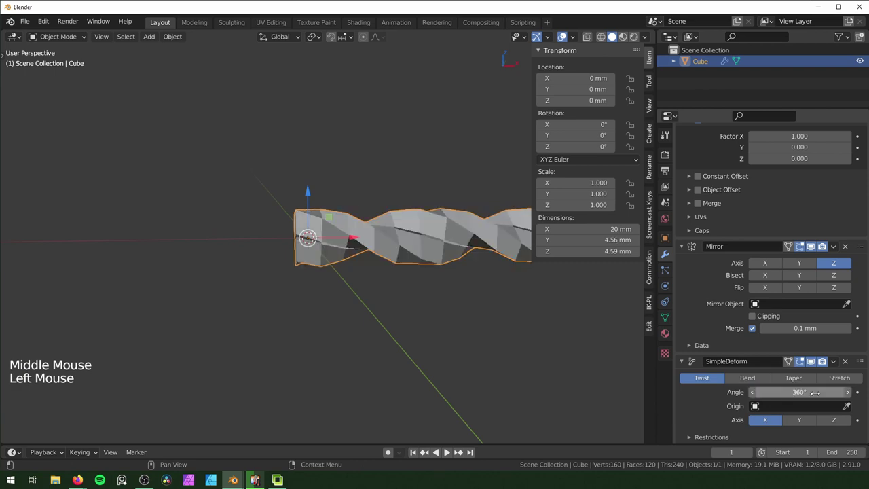
Orbit around the twisted rope to check the spiral from several sides.
{"action": "middle_click", "coordinate": [451, 356]}
{"action": "middle_click", "coordinate": [468, 345]}
{"action": "scroll", "scroll_direction": "down", "scroll_amount": 3}
{"action": "middle_click", "coordinate": [381, 297]}
{"action": "middle_click", "coordinate": [425, 300]}
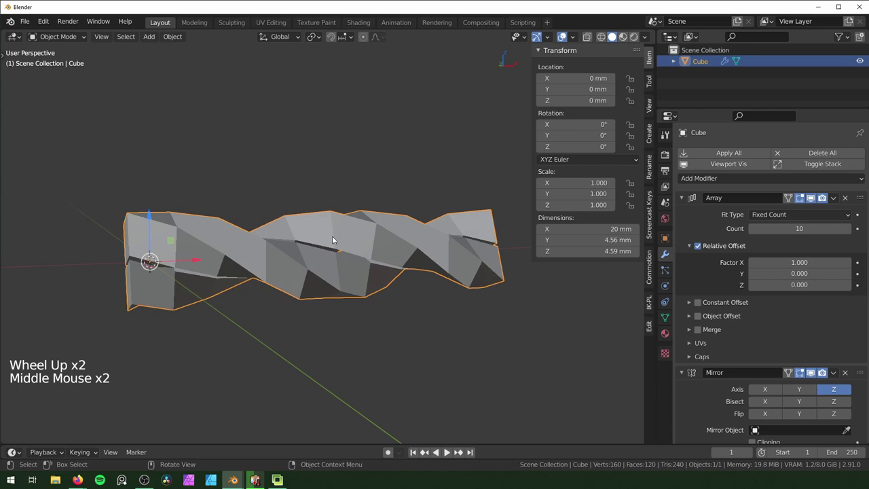
{"action": "right_click", "coordinate": [341, 222]}
{"action": "middle_click", "coordinate": [241, 311]}
{"action": "scroll", "scroll_direction": "up", "scroll_amount": 3}
{"action": "middle_click", "coordinate": [409, 285]}
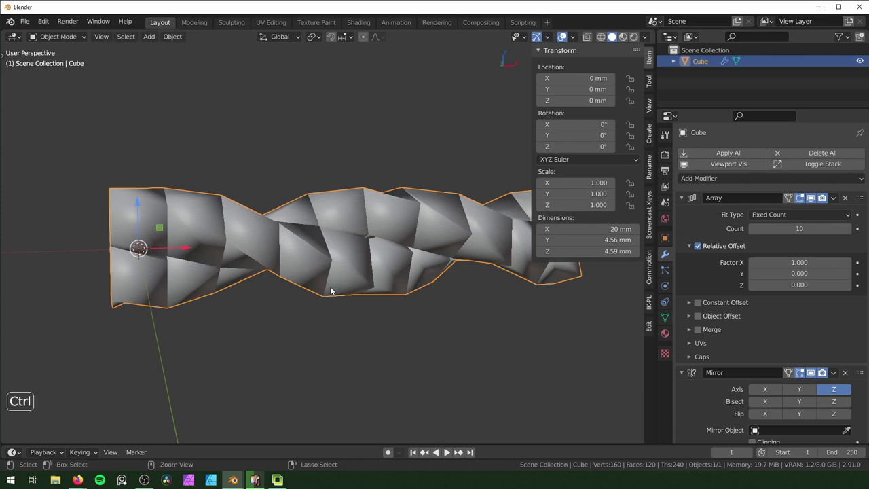
Subdivide the twisted rope and lower its viewport subdivision level to 1.
{"action": "key", "text": "ctrl+2"}
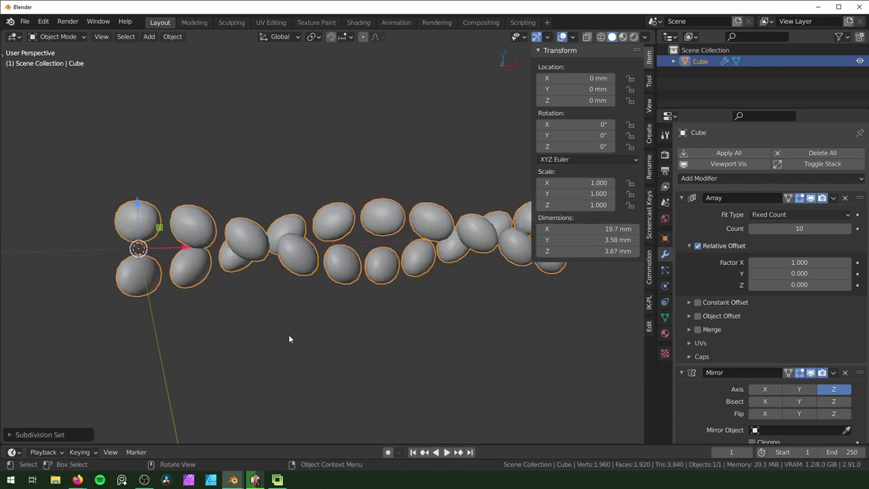
{"action": "middle_click", "coordinate": [307, 335]}
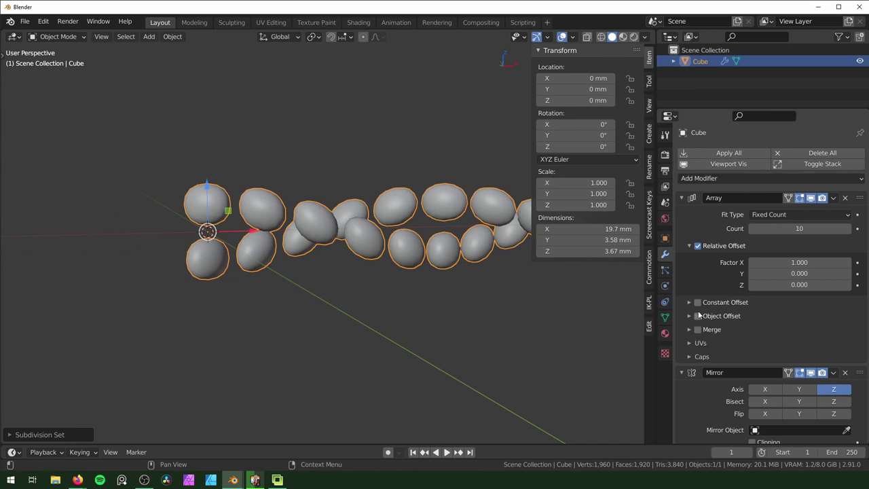
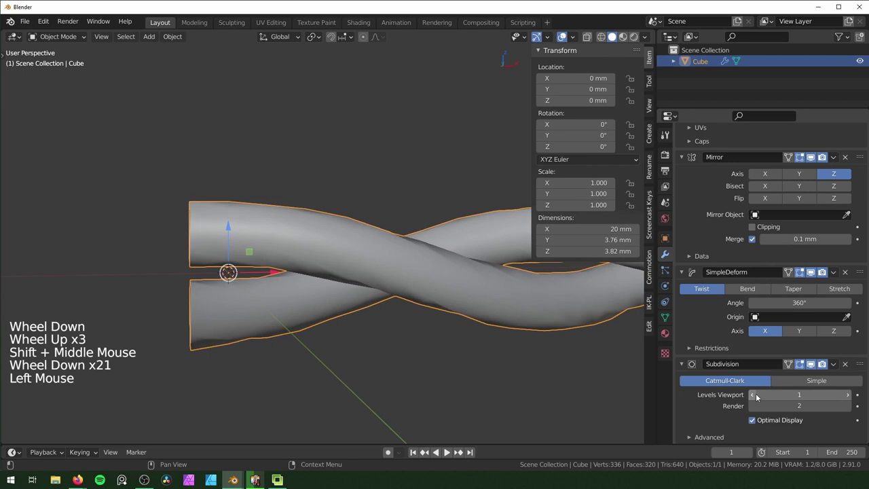
{"action": "left_click", "coordinate": [758, 395]}
{"action": "key", "text": "n"}
Collapse all the modifier panels in the rope's stack.
{"action": "middle_click", "coordinate": [540, 299]}
{"action": "scroll", "scroll_direction": "down", "scroll_amount": 3}
{"action": "scroll", "scroll_direction": "up", "scroll_amount": 3}
{"action": "scroll", "scroll_direction": "up", "scroll_amount": 3}
{"action": "left_click", "coordinate": [684, 197]}
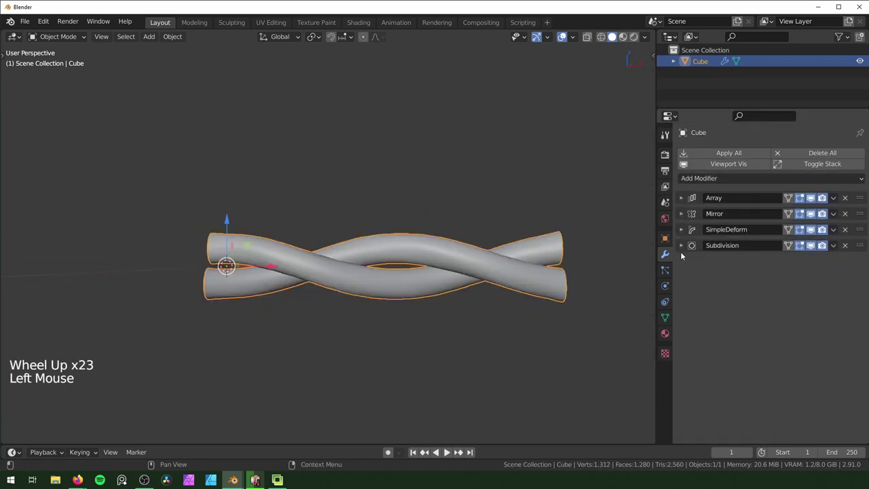
Add a second Array with 0.1 mm merge and move it above Subdivision.
{"action": "left_click", "coordinate": [745, 181]}
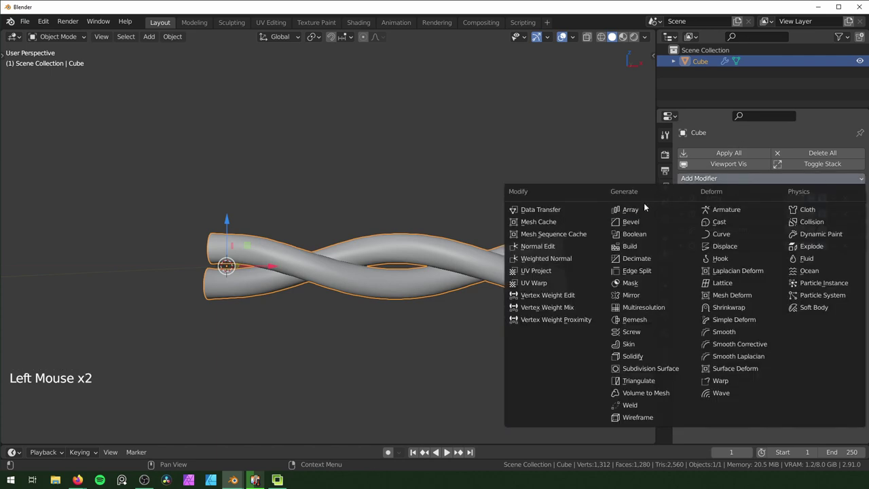
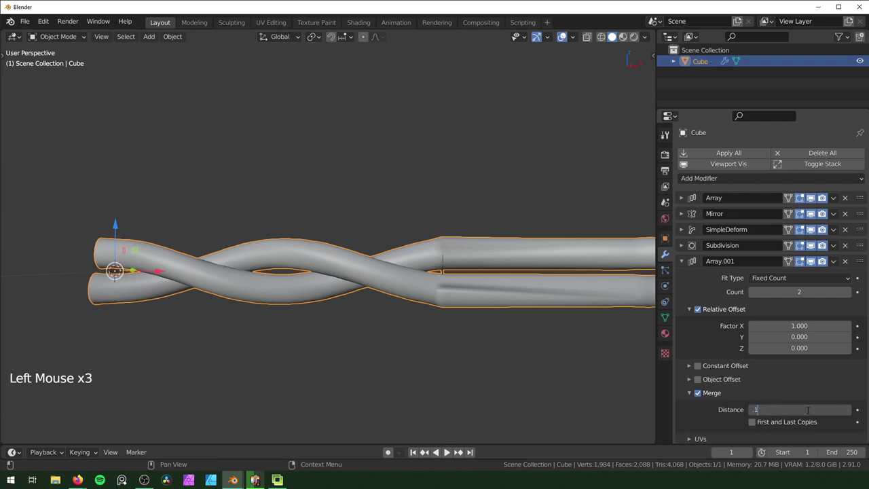
{"action": "scroll", "scroll_direction": "down", "scroll_amount": 3}
{"action": "left_click", "coordinate": [865, 246]}
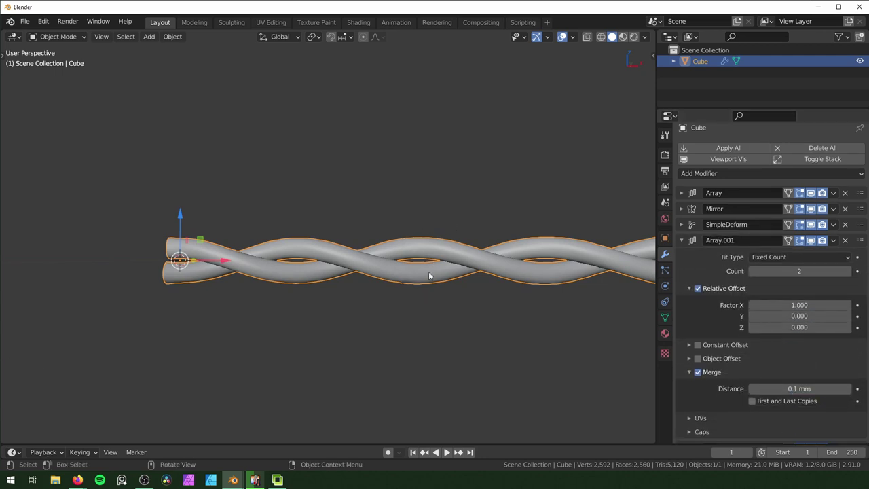
Set the second Array's fit type to Fit Curve and reframe the short rope.
{"action": "left_click", "coordinate": [795, 266]}
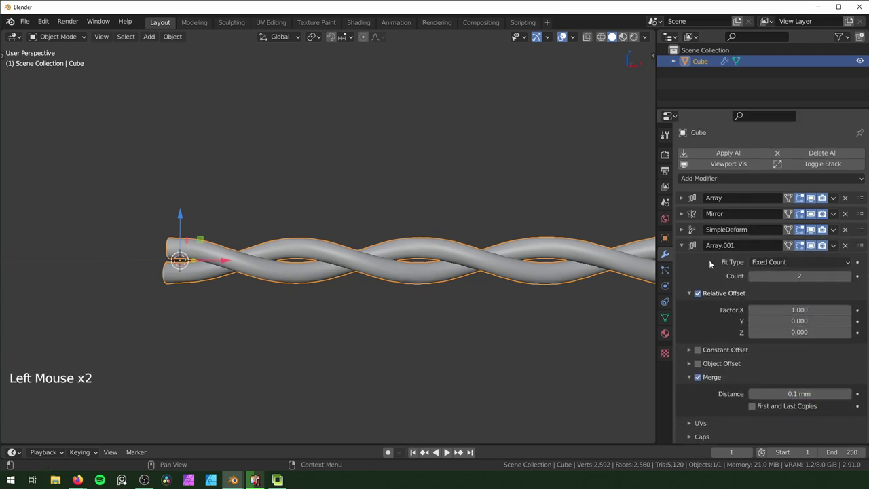
{"action": "left_click", "coordinate": [768, 265]}
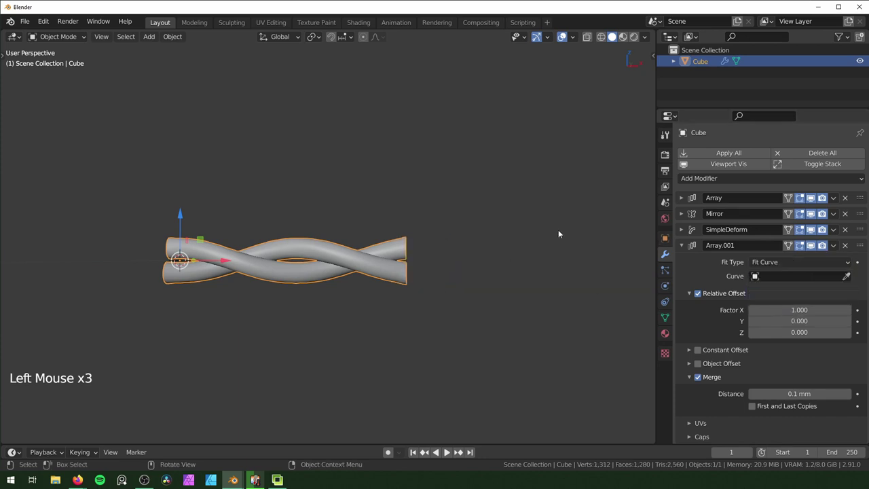
{"action": "scroll", "scroll_direction": "down", "scroll_amount": 3}
{"action": "middle_click", "coordinate": [376, 277]}
{"action": "scroll", "scroll_direction": "down", "scroll_amount": 3}
{"action": "middle_click", "coordinate": [381, 276]}
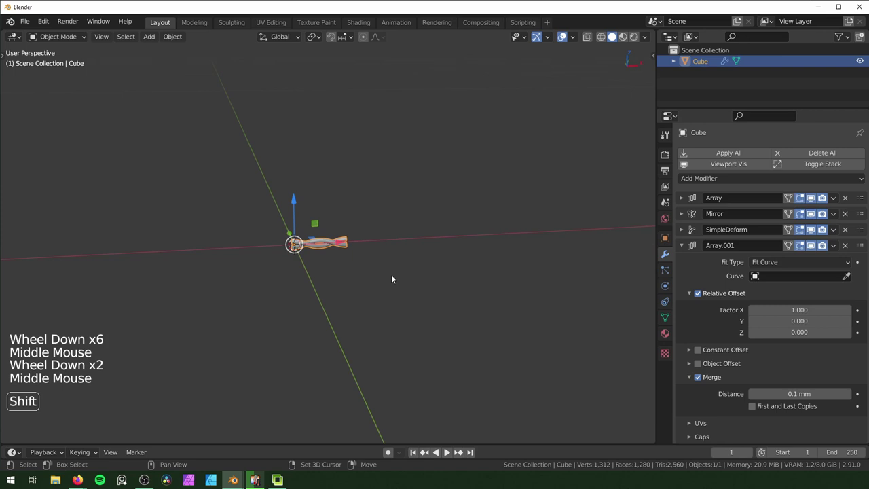
Add a NurbsPath curve and pick it as Array.001's fit curve so the rope repeats along it.
{"action": "key", "text": "shift+a"}
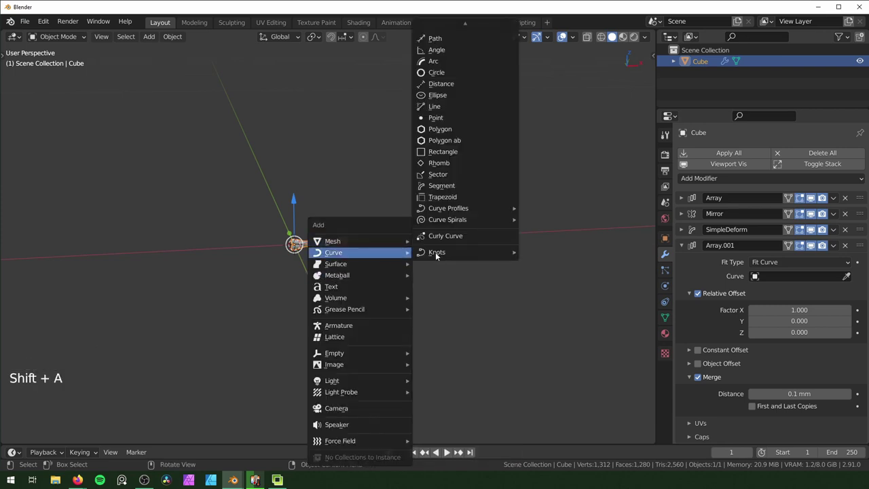
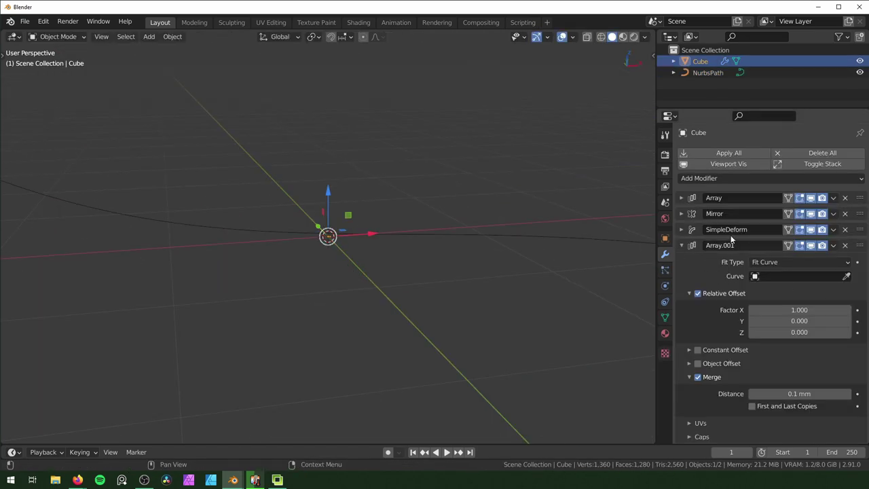
{"action": "scroll", "scroll_direction": "down", "scroll_amount": 3}
{"action": "scroll", "scroll_direction": "down", "scroll_amount": 3}
{"action": "left_click", "coordinate": [846, 263]}
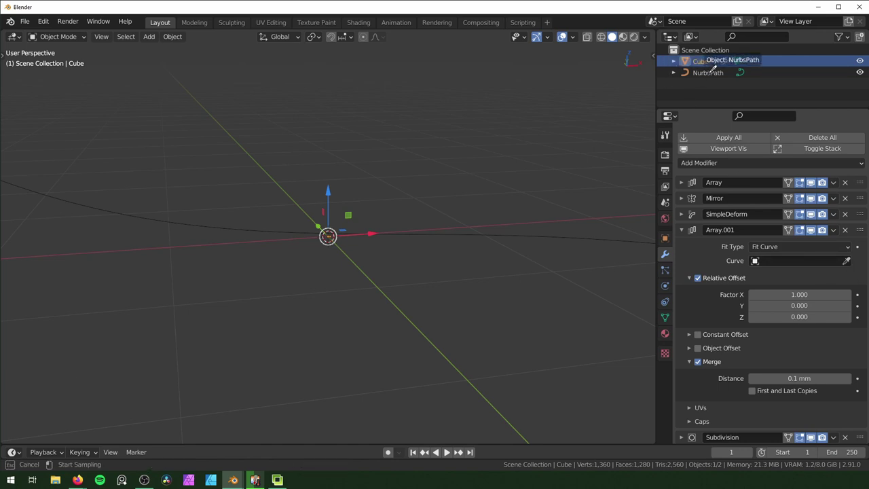
{"action": "scroll", "scroll_direction": "up", "scroll_amount": 3}
{"action": "scroll", "scroll_direction": "down", "scroll_amount": 3}
{"action": "middle_click", "coordinate": [407, 294]}
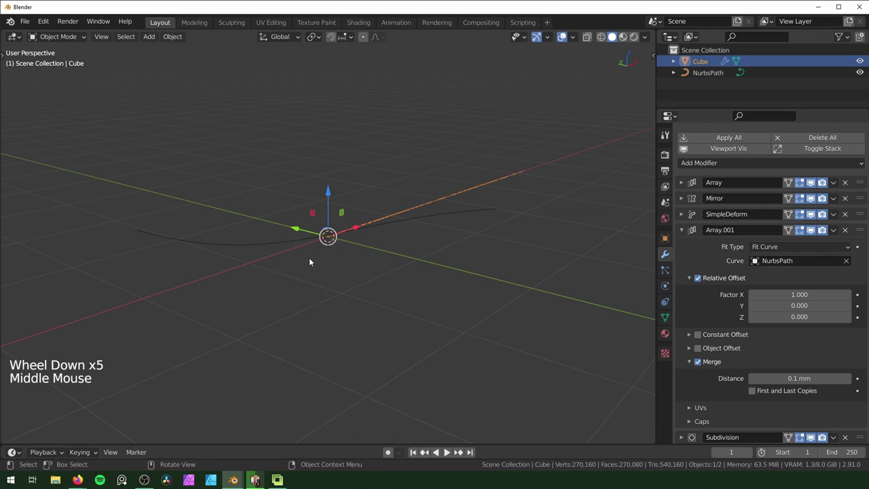
Collapse Array.001, add a Curve deform modifier to the rope and start its object eyedropper.
{"action": "middle_click", "coordinate": [479, 260]}
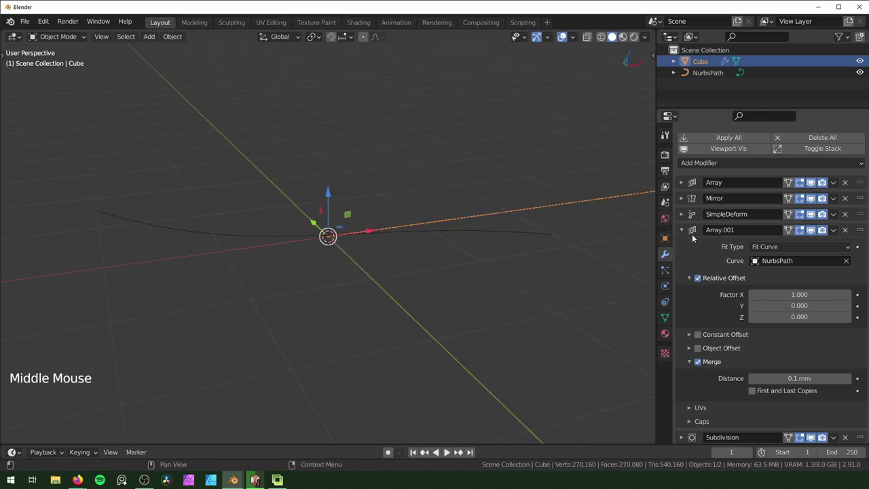
{"action": "left_click", "coordinate": [684, 229]}
{"action": "left_click", "coordinate": [742, 174]}
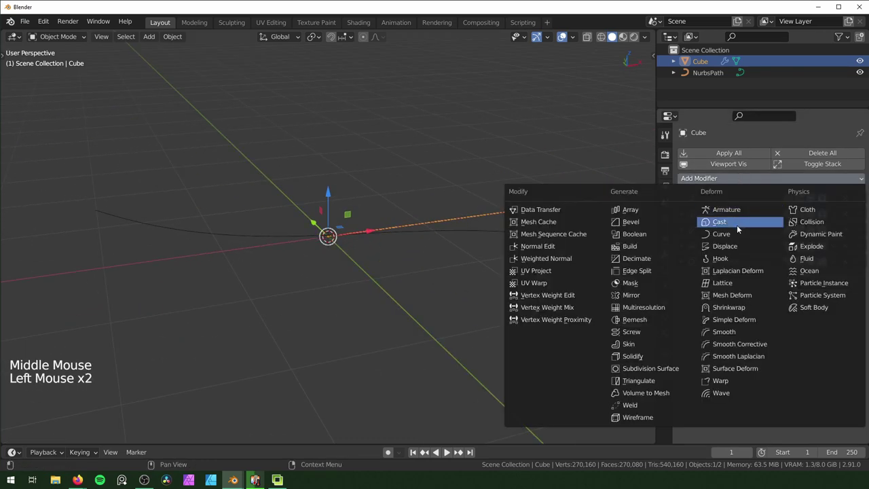
{"action": "left_click", "coordinate": [862, 277]}
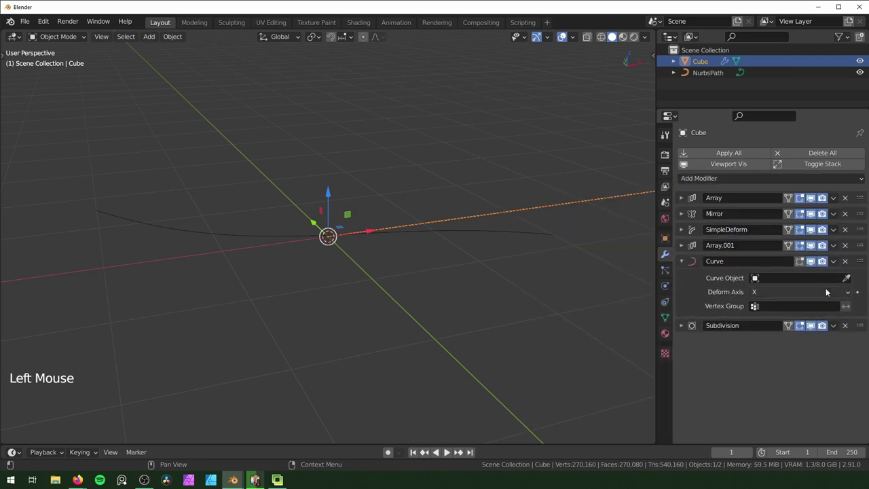
{"action": "left_click", "coordinate": [848, 277]}
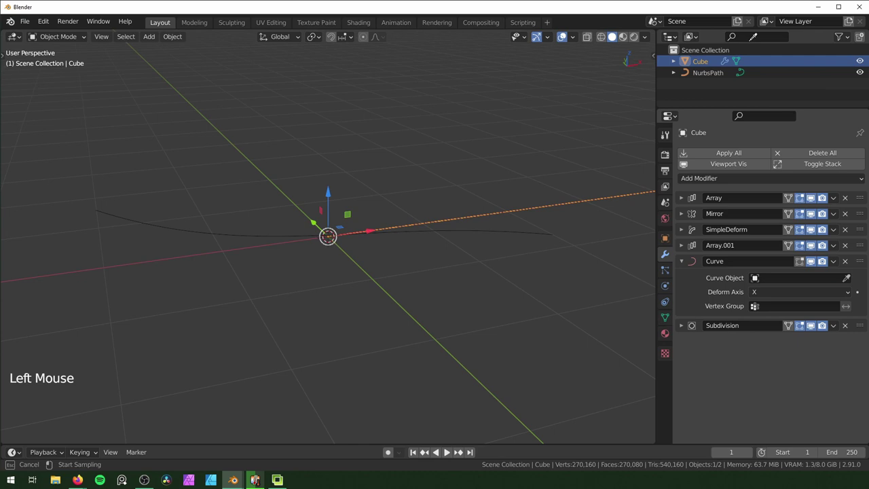
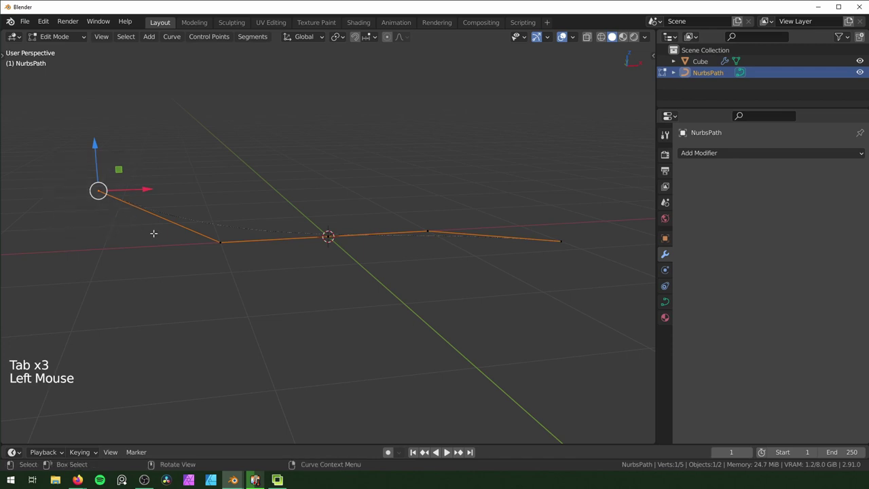
Move a point of the NurbsPath to reshape it and bend the rope along it.
{"action": "key", "text": "g"}
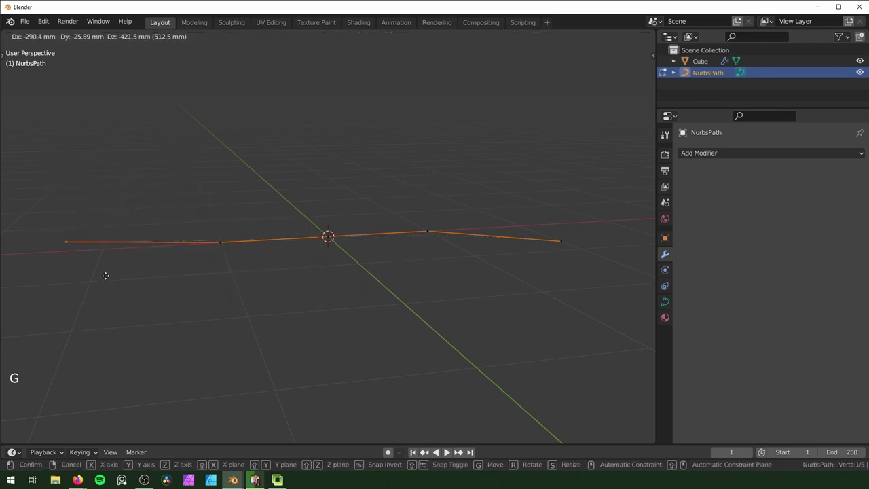
{"action": "middle_click", "coordinate": [419, 207]}
{"action": "scroll", "scroll_direction": "up", "scroll_amount": 3}
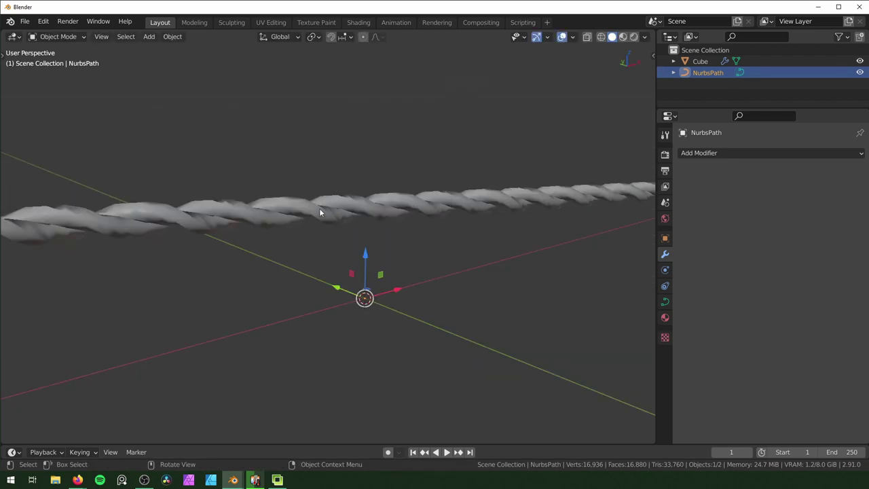
Select the rope Cube, collapse its Curve modifier and hide the curve-fit Array and Curve in viewport.
{"action": "left_click", "coordinate": [432, 202]}
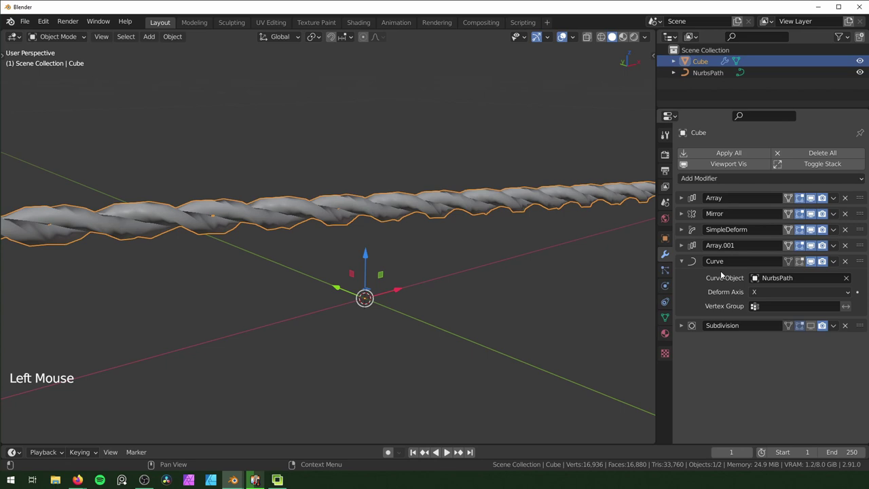
{"action": "left_click", "coordinate": [685, 260]}
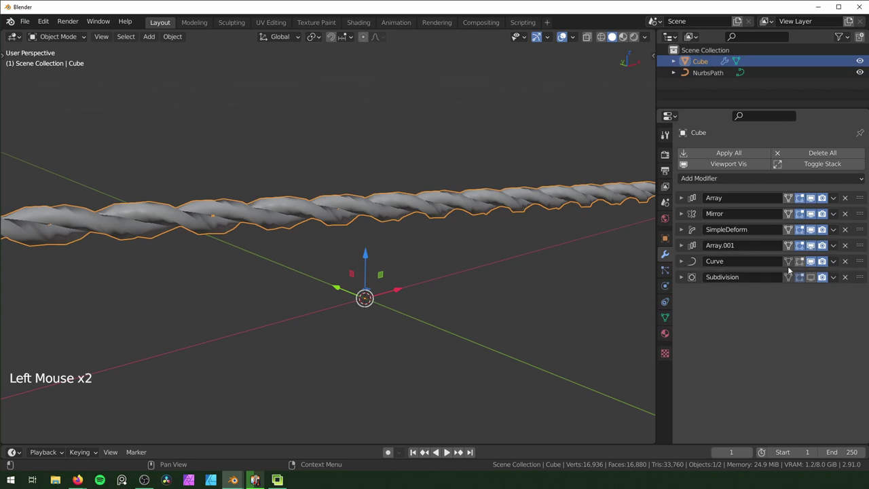
{"action": "left_click", "coordinate": [815, 251]}
{"action": "left_click", "coordinate": [813, 263]}
{"action": "scroll", "scroll_direction": "up", "scroll_amount": 3}
{"action": "middle_click", "coordinate": [493, 329]}
{"action": "middle_click", "coordinate": [307, 307]}
{"action": "scroll", "scroll_direction": "down", "scroll_amount": 3}
{"action": "middle_click", "coordinate": [391, 270]}
{"action": "middle_click", "coordinate": [345, 308]}
Add a Plane, scale it to 0.001 (2 mm) and apply its scale.
{"action": "key", "text": "shift+a"}
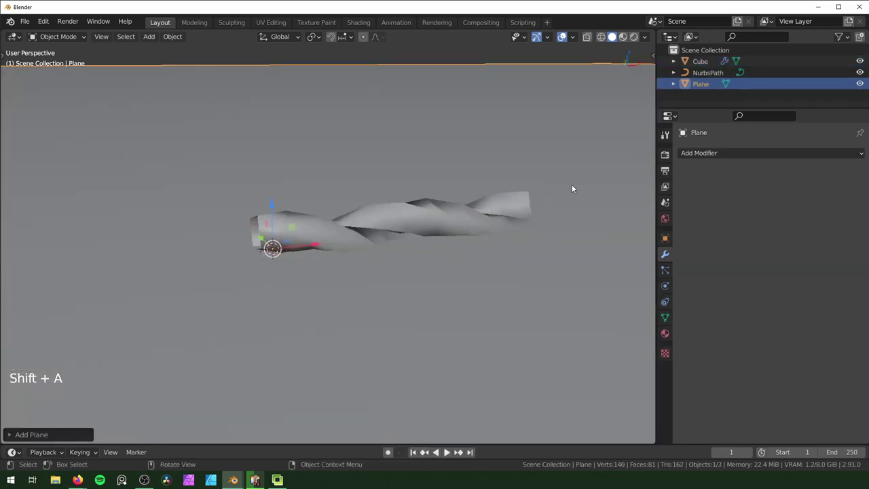
{"action": "key", "text": "n"}
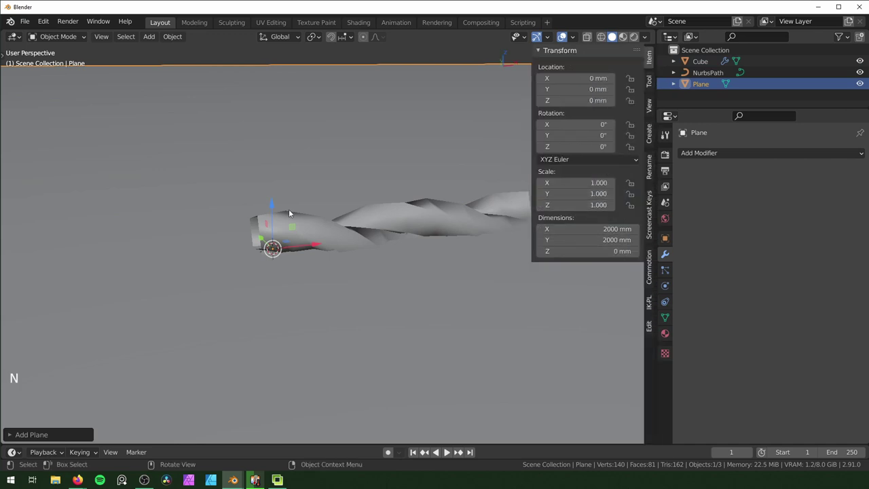
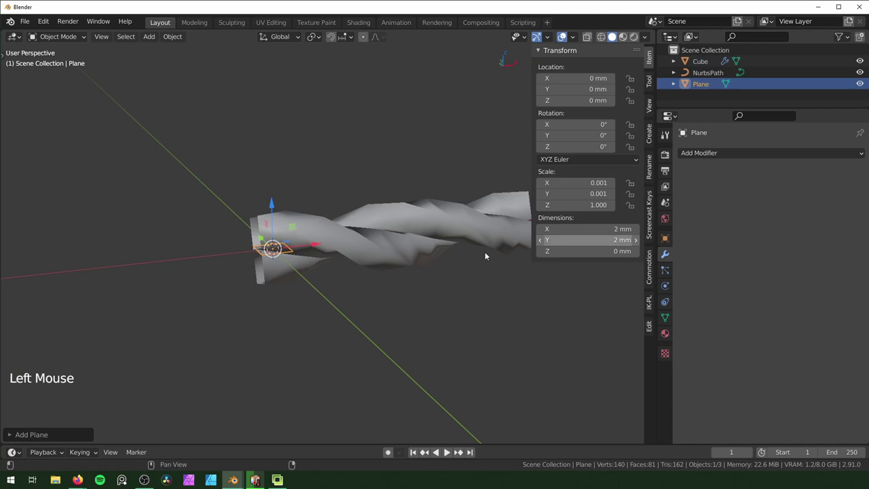
{"action": "key", "text": "ctrl+a"}
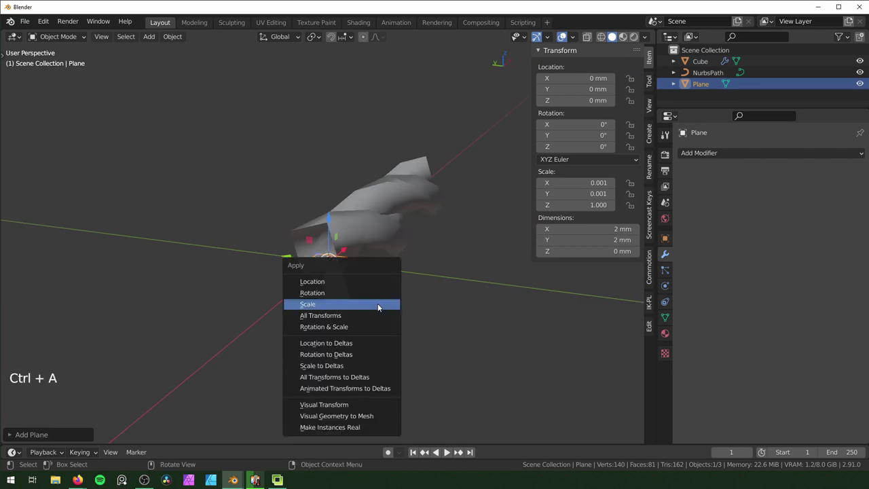
{"action": "middle_click", "coordinate": [380, 306]}
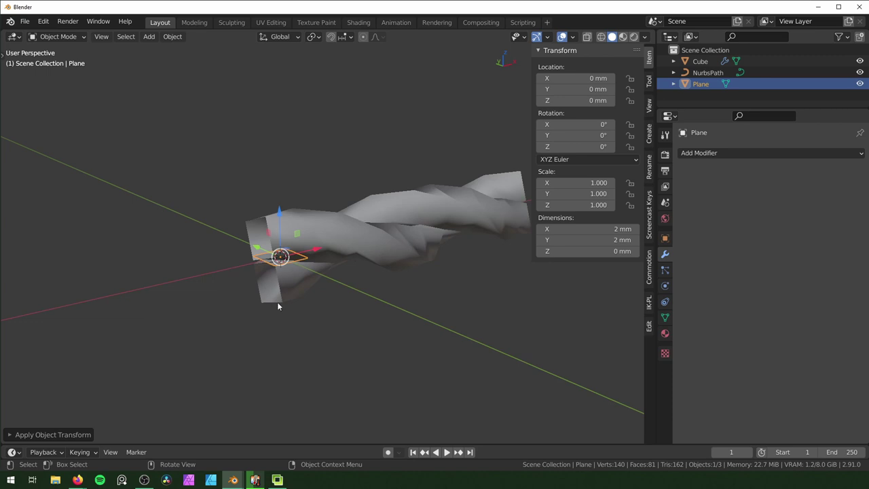
{"action": "middle_click", "coordinate": [288, 303]}
Rotate the plane 90° on X to stand upright and raise it to Z 3.38 mm above the rope.
{"action": "key", "text": "r"}
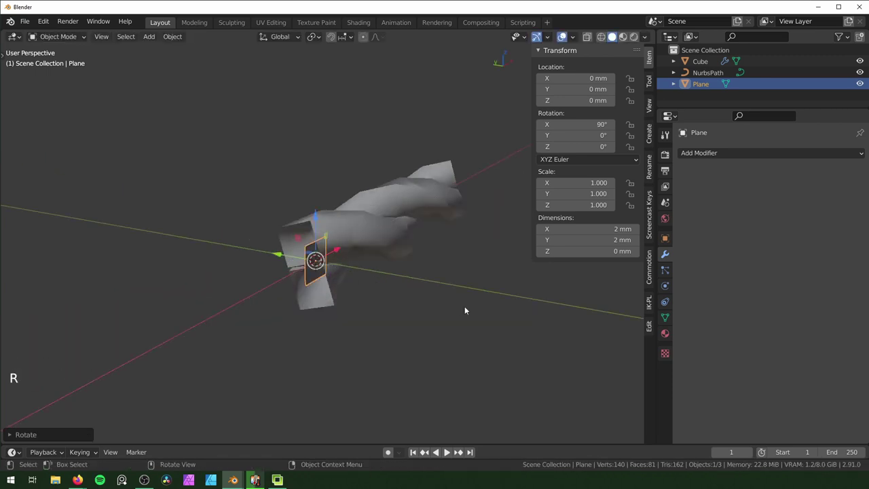
{"action": "key", "text": "KP_1"}
{"action": "left_click", "coordinate": [255, 190]}
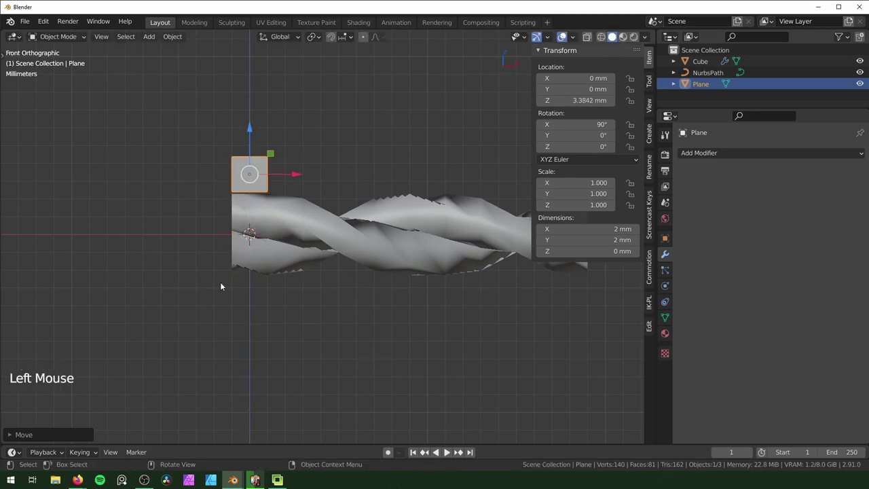
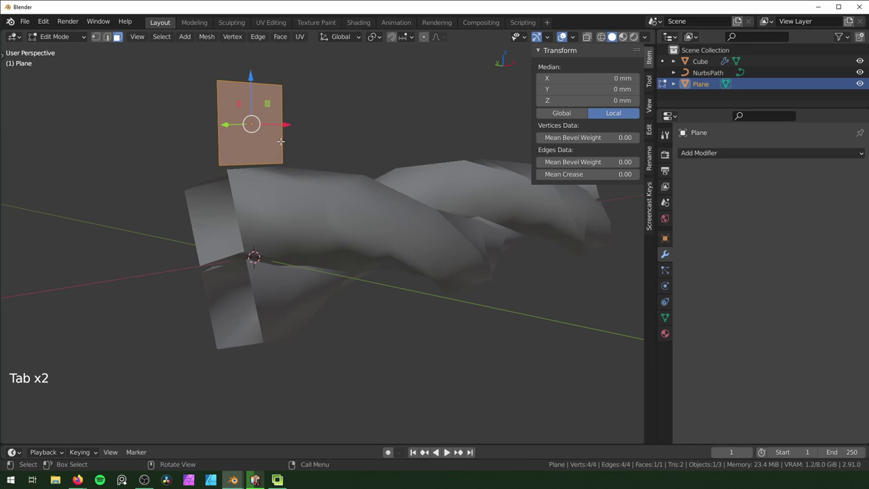
{"action": "key", "text": "x"}
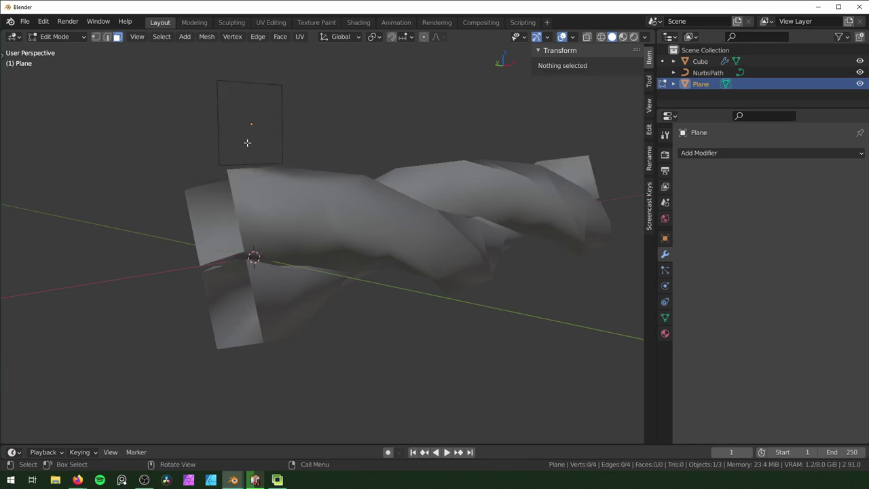
{"action": "key", "text": "Tab"}
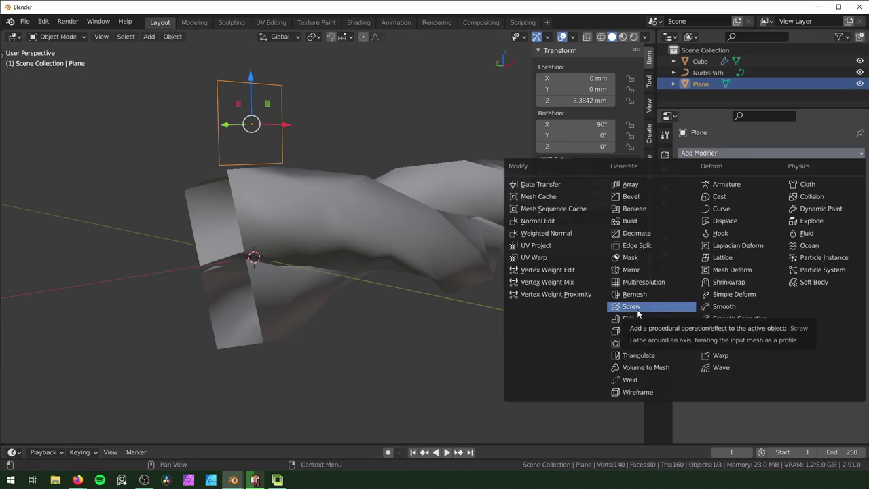
Add a Screw modifier revolving the plane 360° around the Cube on the X axis.
{"action": "middle_click", "coordinate": [286, 252]}
{"action": "left_click", "coordinate": [848, 272]}
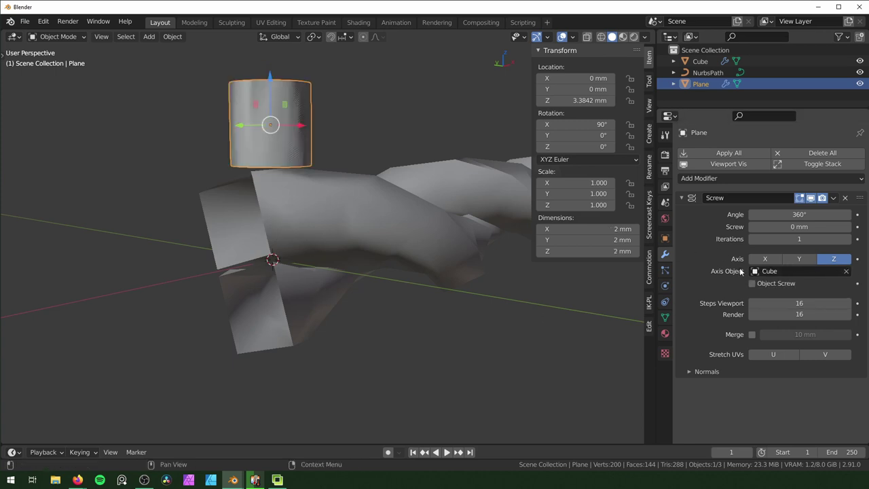
{"action": "left_click", "coordinate": [762, 258]}
{"action": "middle_click", "coordinate": [354, 303]}
{"action": "middle_click", "coordinate": [199, 171]}
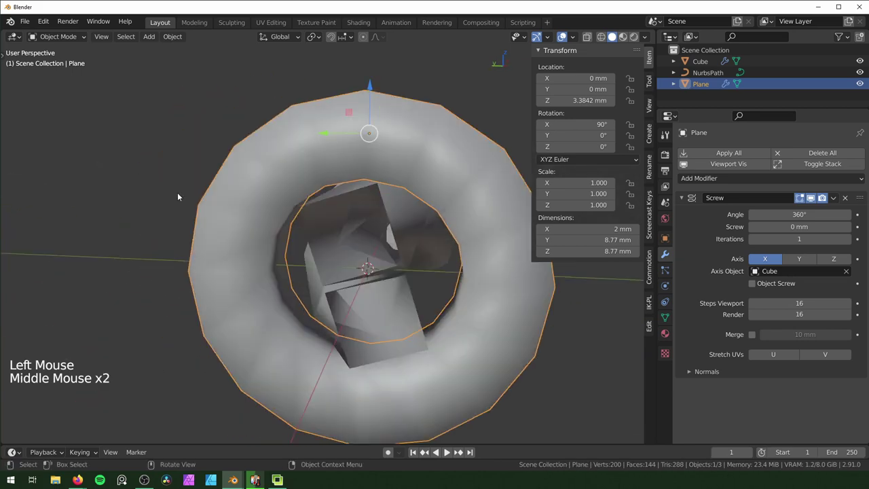
{"action": "middle_click", "coordinate": [330, 267]}
{"action": "scroll", "scroll_direction": "down", "scroll_amount": 3}
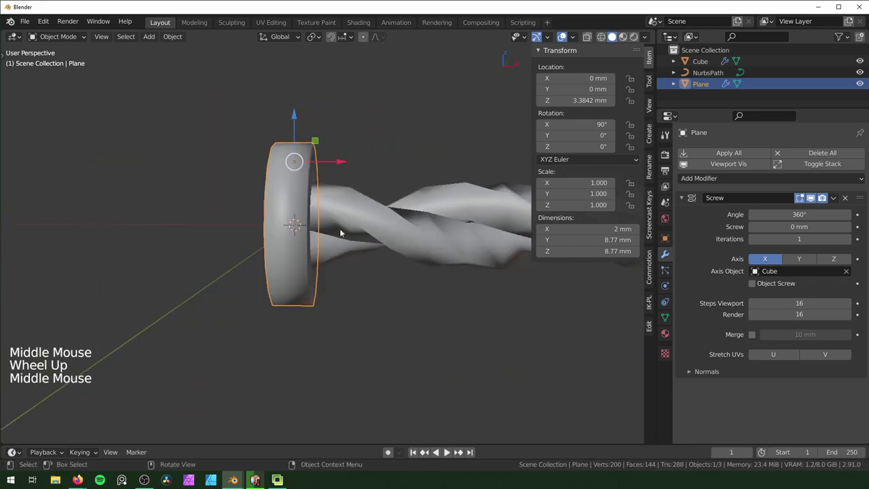
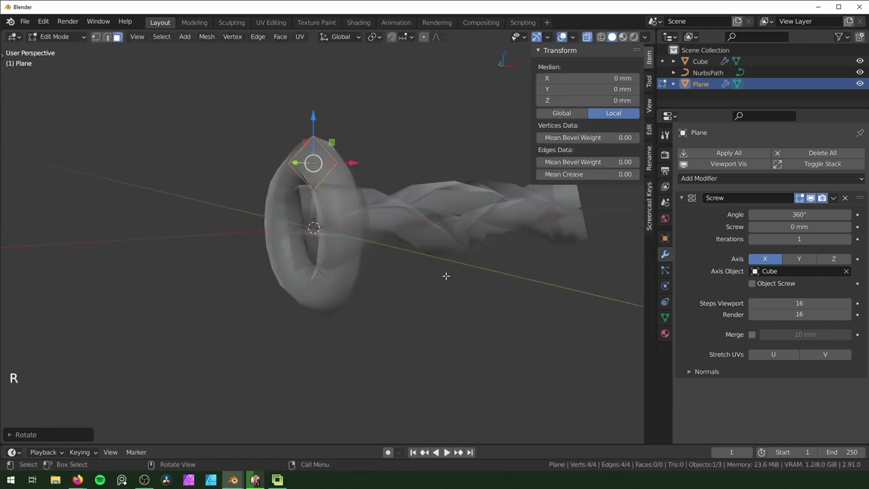
Finish turning the profile diagonal, view the ring from the front and subdivide it smooth.
{"action": "key", "text": "Tab"}
{"action": "key", "text": "KP_1"}
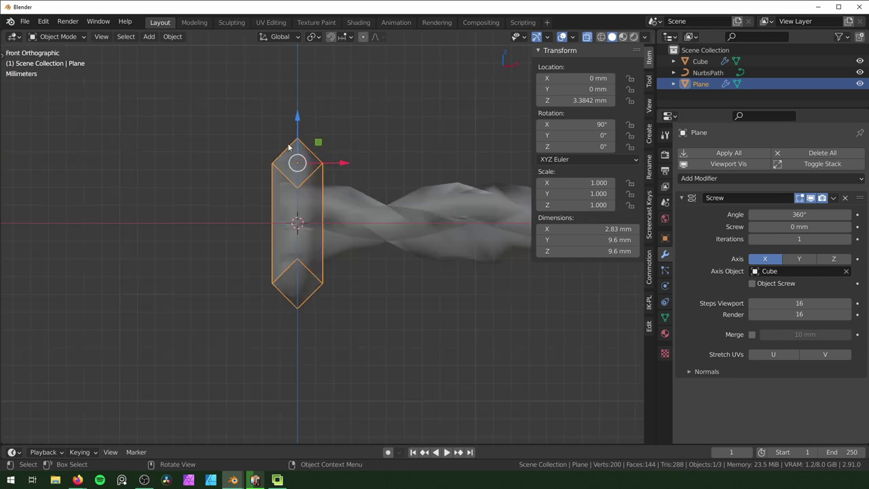
{"action": "scroll", "scroll_direction": "up", "scroll_amount": 3}
{"action": "middle_click", "coordinate": [331, 225]}
{"action": "scroll", "scroll_direction": "down", "scroll_amount": 3}
{"action": "middle_click", "coordinate": [334, 225]}
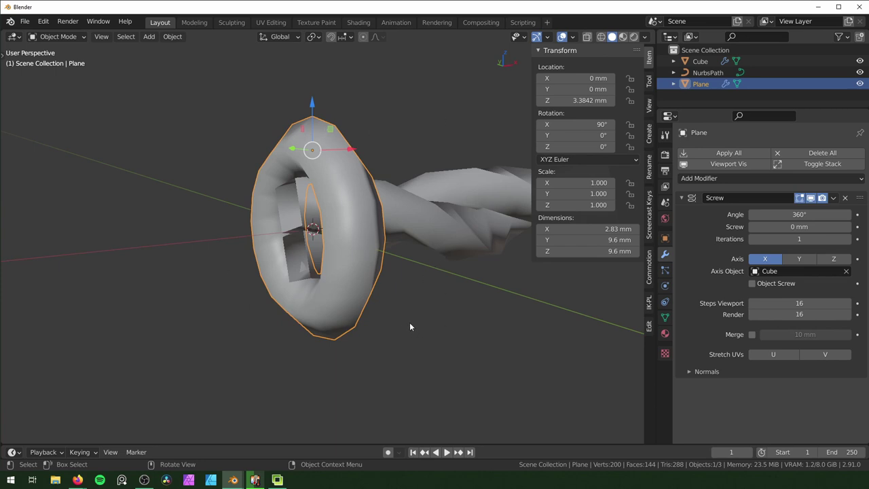
{"action": "key", "text": "ctrl+2"}
Show the ring's subdivision smoothing again and inspect the two-turn 2 mm coil from several angles.
{"action": "middle_click", "coordinate": [408, 309]}
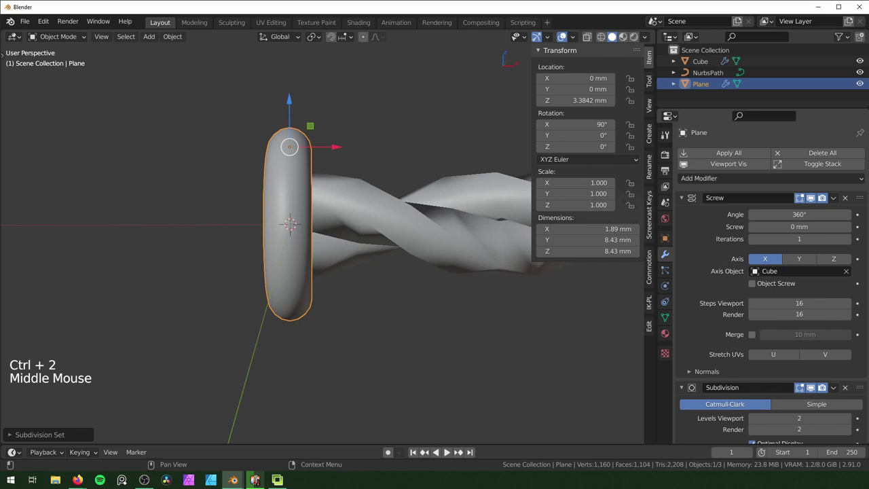
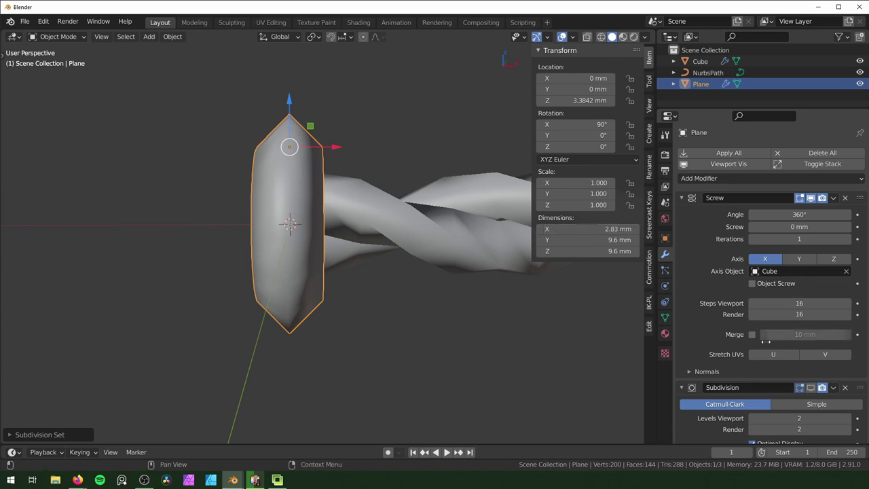
{"action": "left_click", "coordinate": [813, 388]}
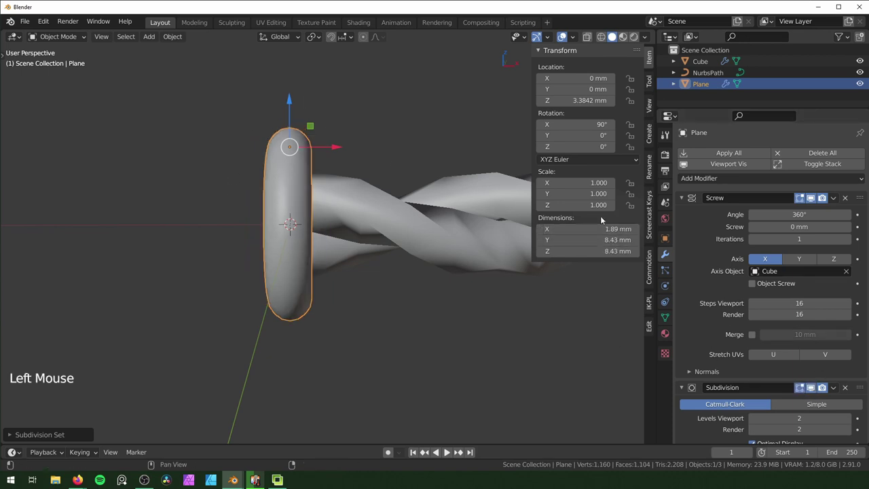
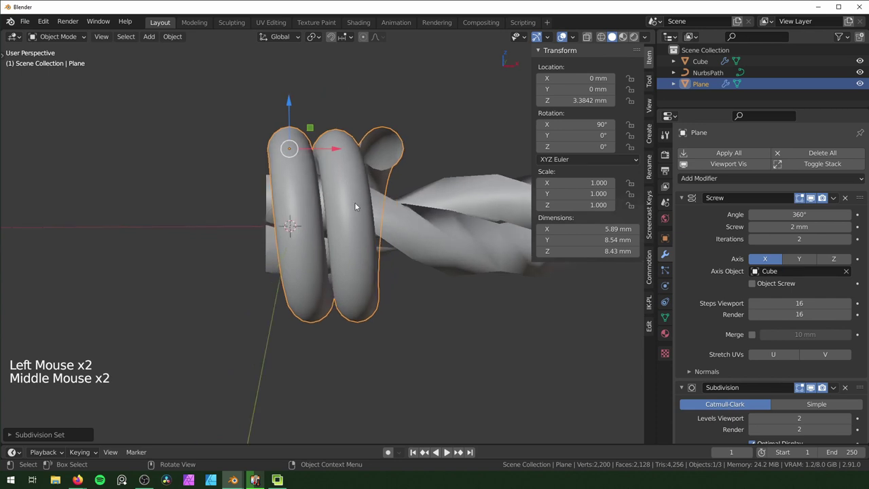
{"action": "middle_click", "coordinate": [346, 212]}
{"action": "middle_click", "coordinate": [345, 194]}
{"action": "middle_click", "coordinate": [408, 189]}
{"action": "middle_click", "coordinate": [402, 171]}
{"action": "middle_click", "coordinate": [401, 193]}
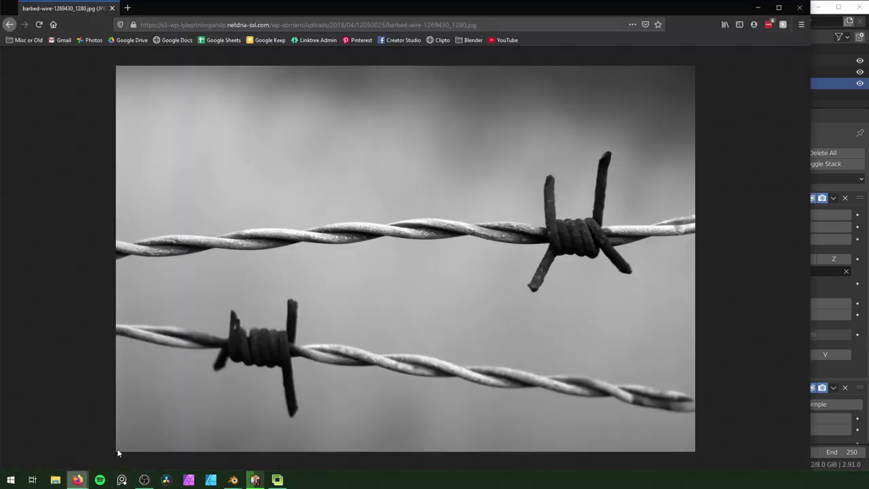
Move Subdivision below Array and space the array copies by the Cube object offset instead of relative offset.
{"action": "middle_click", "coordinate": [438, 263]}
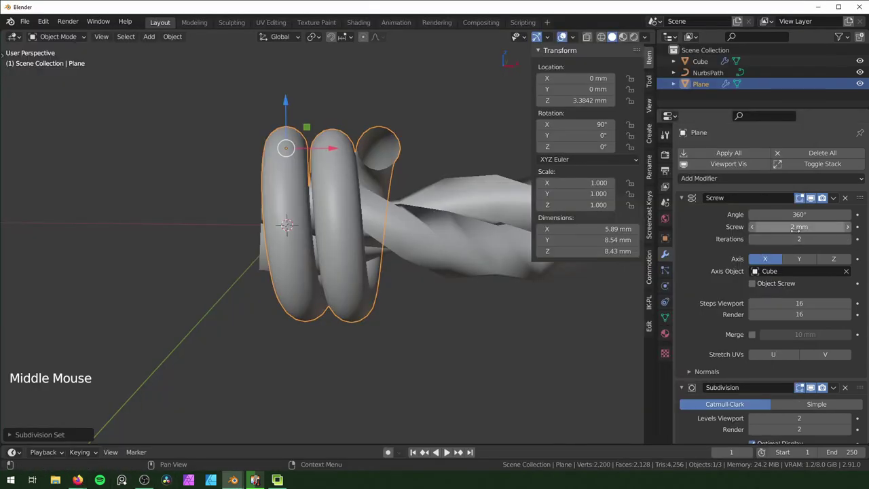
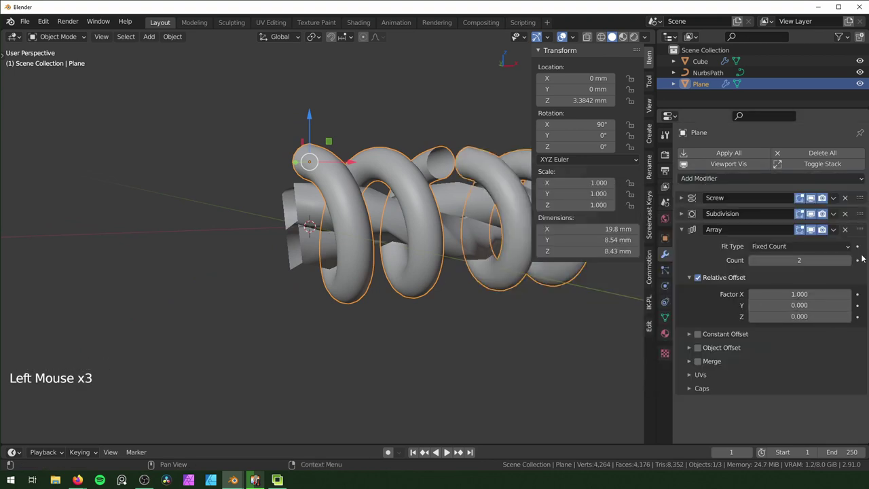
{"action": "left_click", "coordinate": [864, 231]}
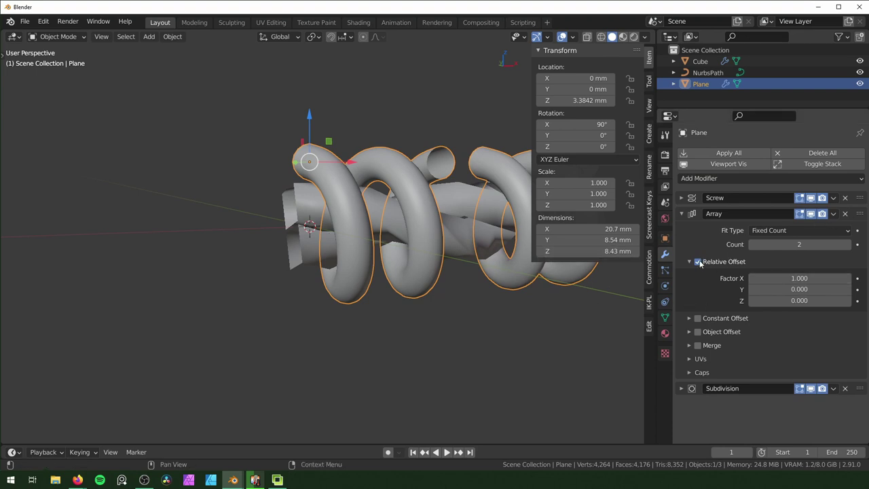
{"action": "left_click", "coordinate": [700, 261]}
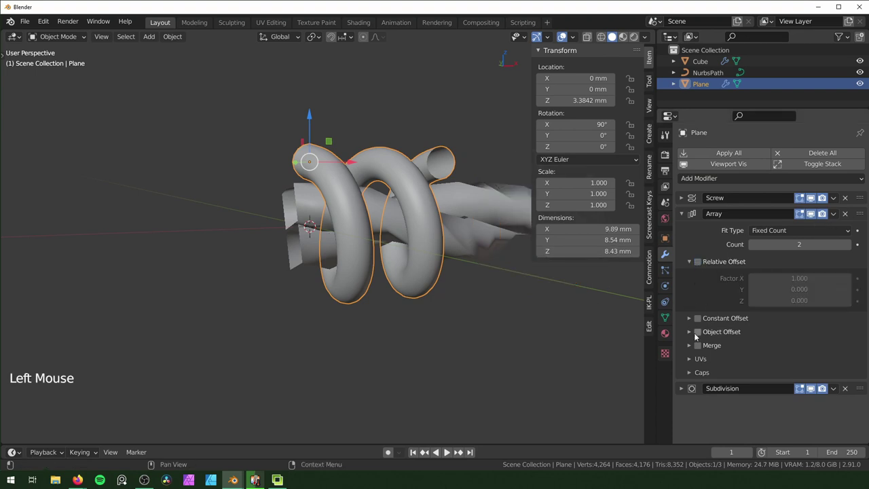
{"action": "left_click", "coordinate": [700, 333]}
{"action": "left_click", "coordinate": [690, 259]}
{"action": "left_click", "coordinate": [691, 286]}
{"action": "left_click", "coordinate": [851, 309]}
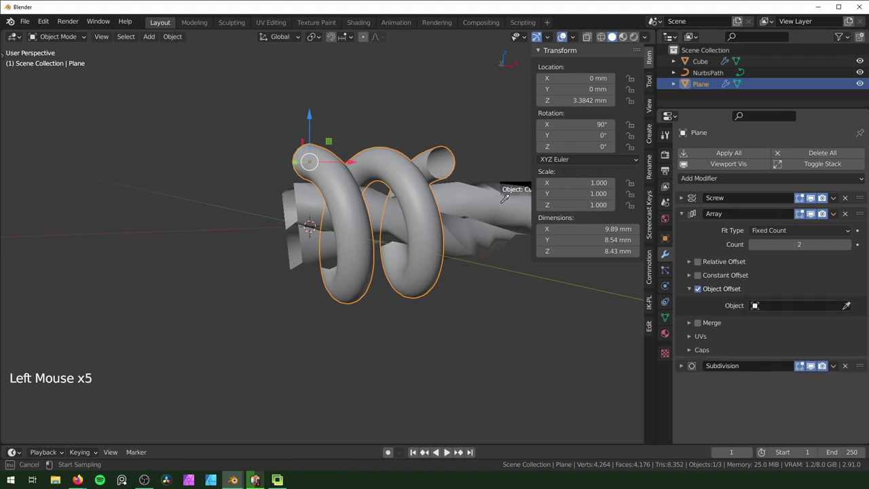
{"action": "middle_click", "coordinate": [565, 334]}
{"action": "middle_click", "coordinate": [430, 216]}
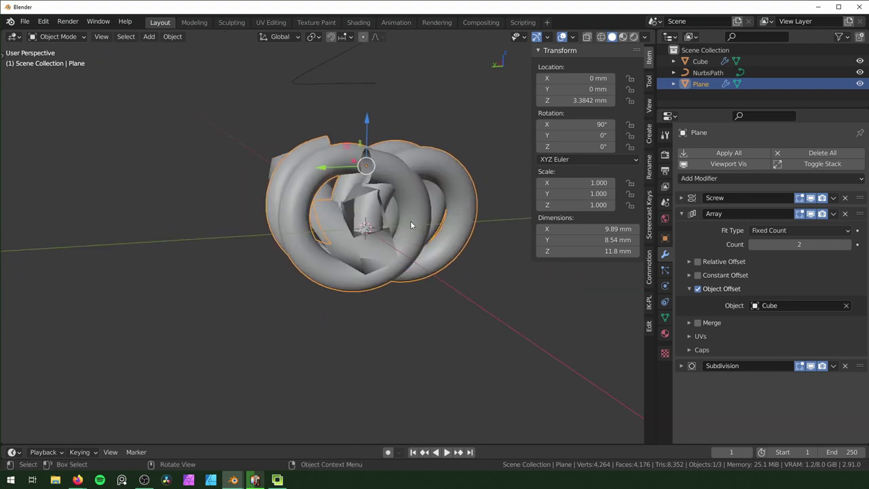
Snap the cursor, set the Plane's origin to it and apply its rotation so transforms read zero.
{"action": "key", "text": "shift+s"}
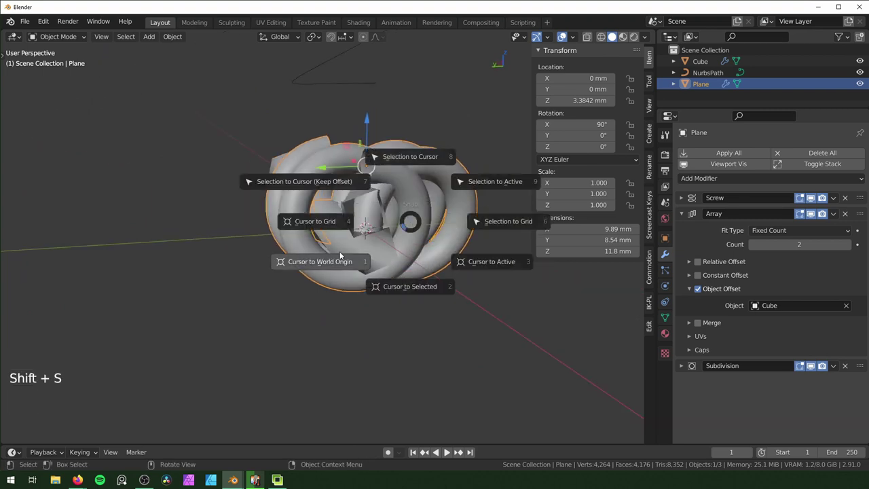
{"action": "right_click", "coordinate": [411, 171]}
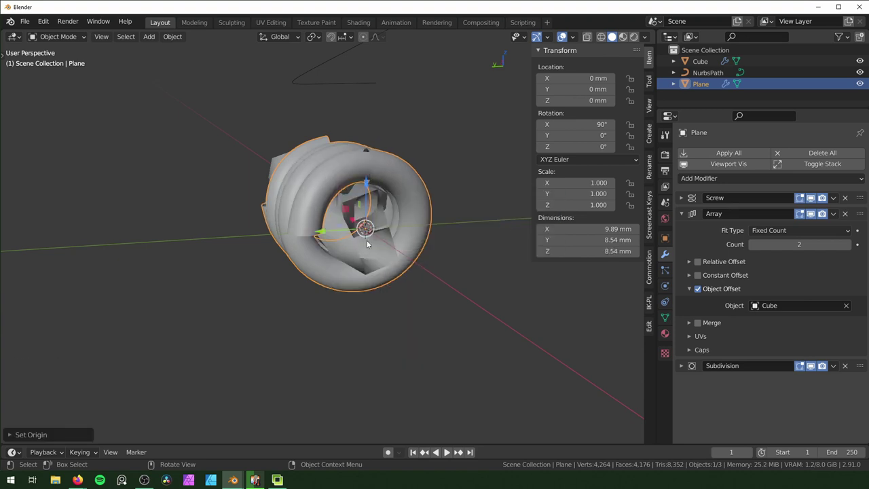
{"action": "key", "text": "ctrl+a"}
{"action": "key", "text": "ctrl+a"}
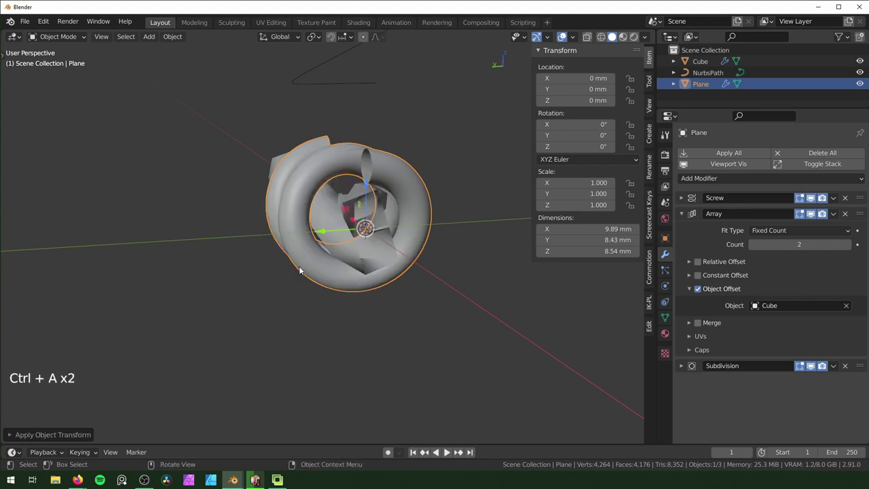
Orbit and zoom around the coils to check their placement.
{"action": "scroll", "scroll_direction": "up", "scroll_amount": 3}
{"action": "middle_click", "coordinate": [425, 307]}
{"action": "middle_click", "coordinate": [440, 230]}
{"action": "scroll", "scroll_direction": "up", "scroll_amount": 3}
{"action": "middle_click", "coordinate": [418, 251]}
{"action": "middle_click", "coordinate": [469, 227]}
{"action": "middle_click", "coordinate": [355, 296]}
Start rotating the Cube so the arrayed coils wrap into a continuous spiral.
{"action": "key", "text": "r"}
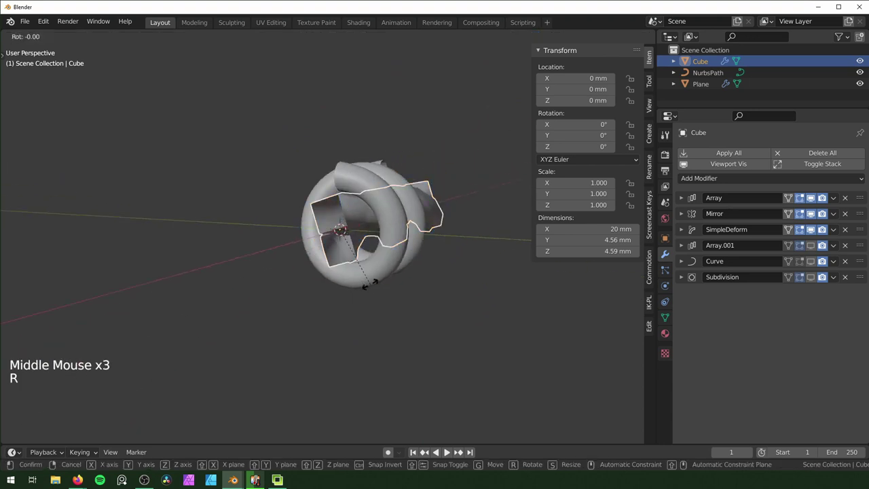
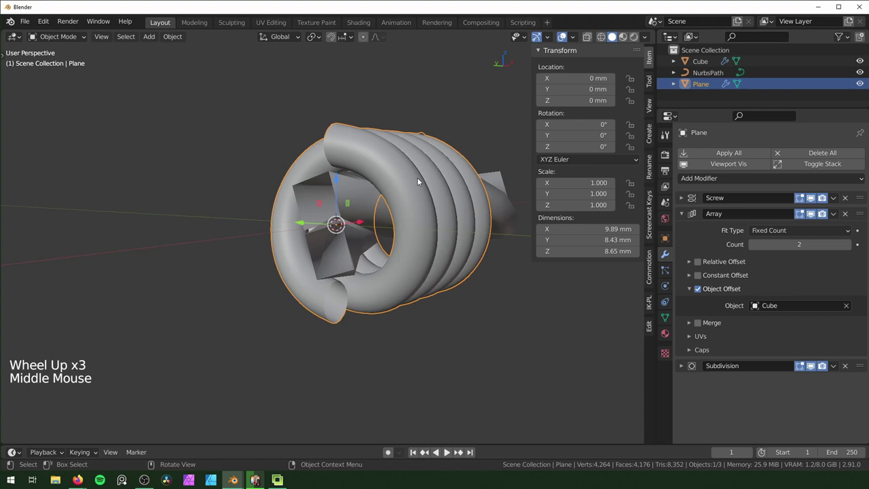
Start rotating the coil object about the X axis to re-tilt it along the path.
{"action": "key", "text": "r"}
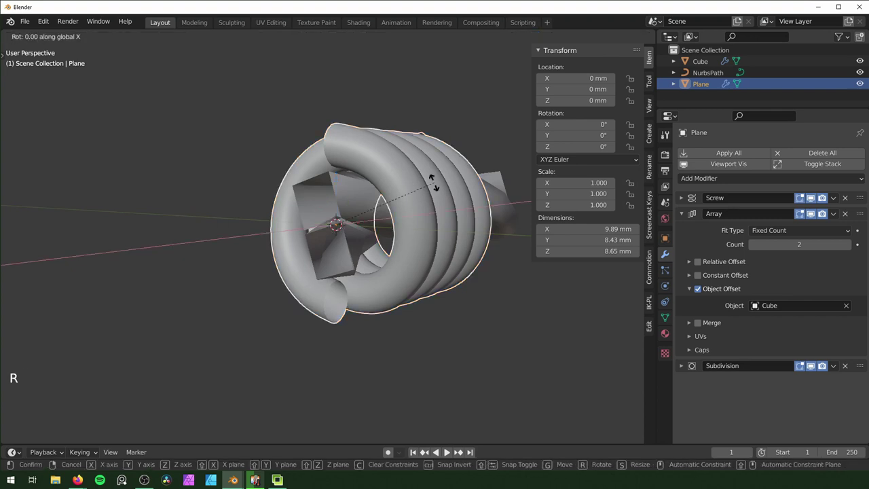
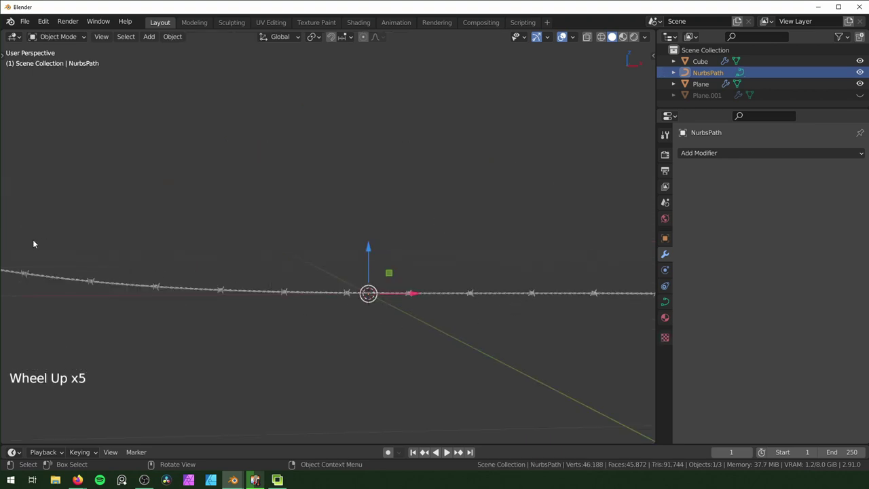
Toggle editing of the NURBS path points and zoom to review the wire along it.
{"action": "key", "text": "Tab"}
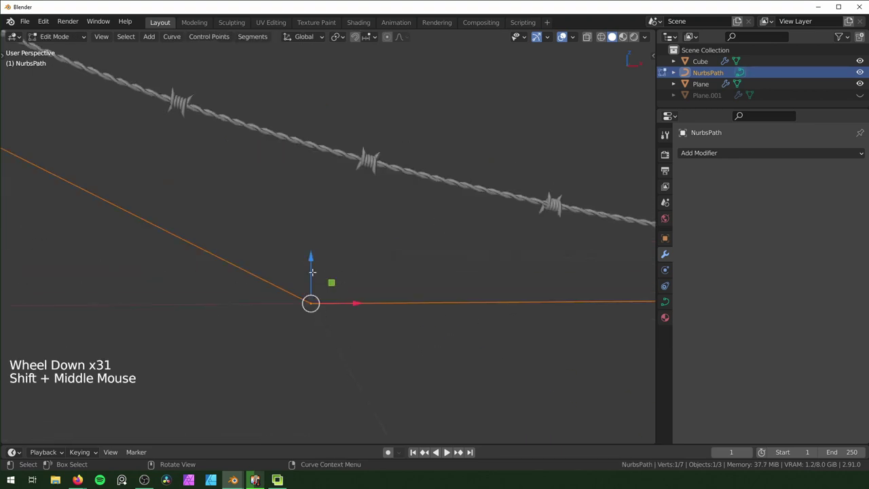
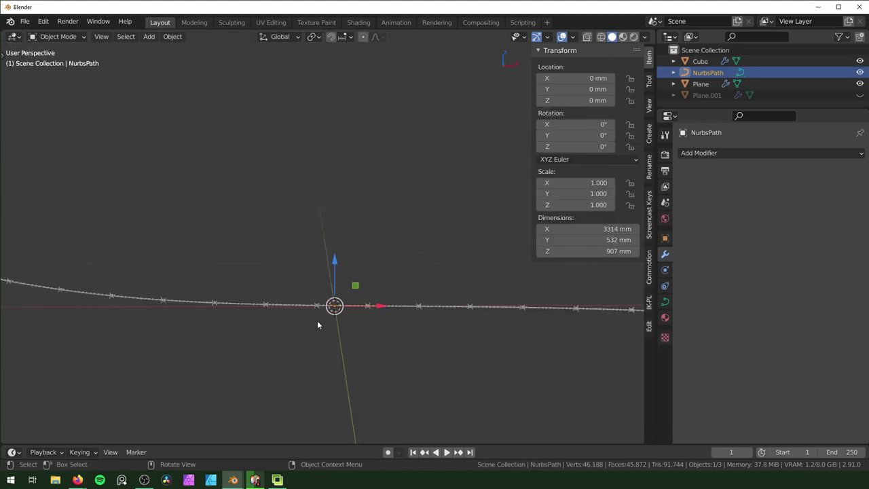
{"action": "scroll", "scroll_direction": "up", "scroll_amount": 3}
{"action": "scroll", "scroll_direction": "down", "scroll_amount": 3}
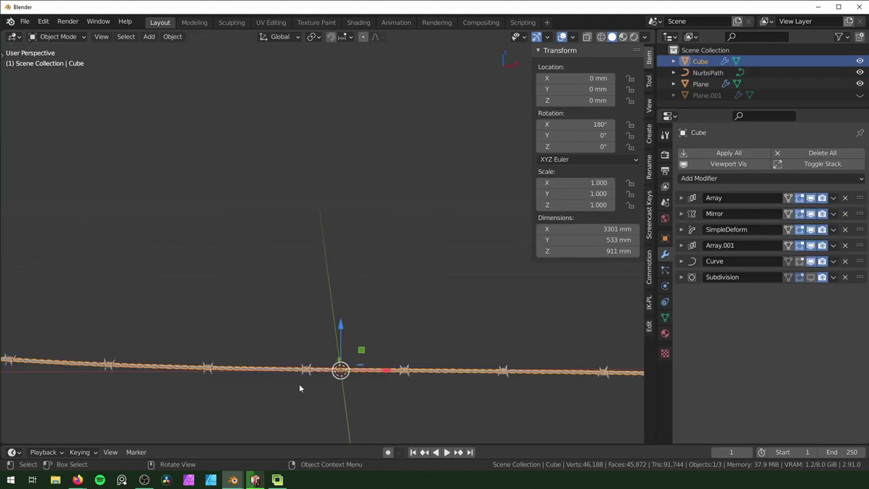
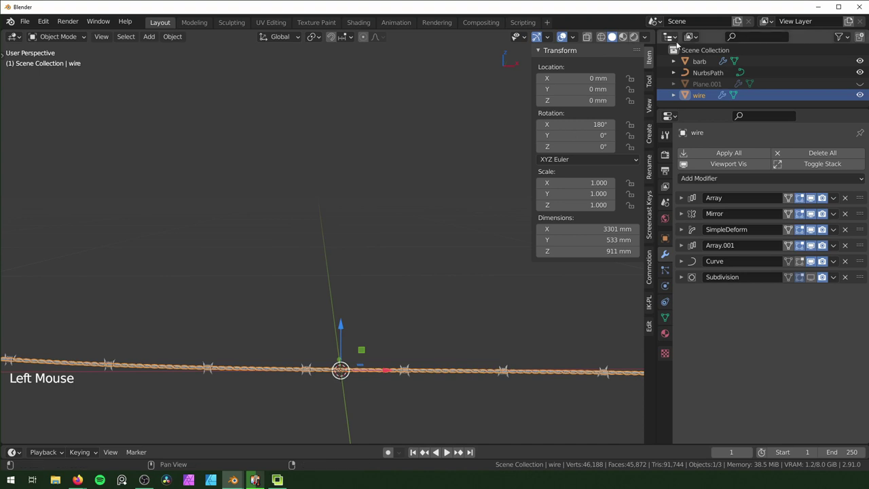
{"action": "left_click", "coordinate": [708, 66]}
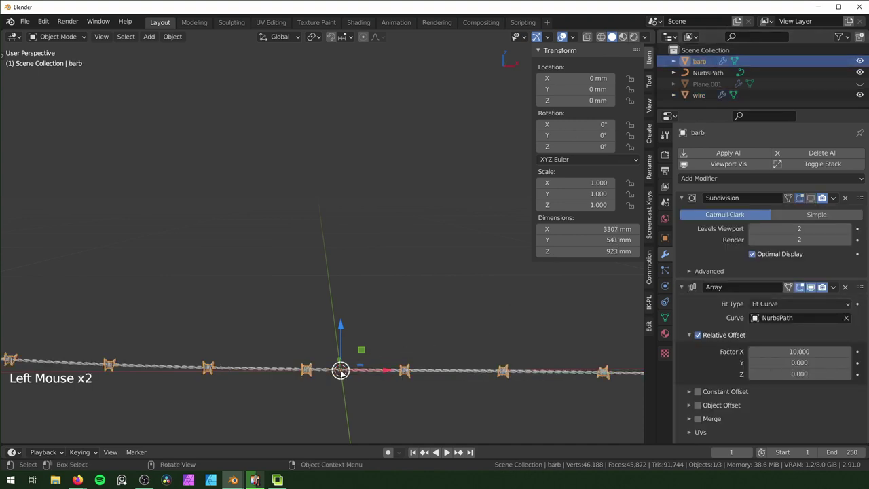
{"action": "left_click", "coordinate": [696, 75]}
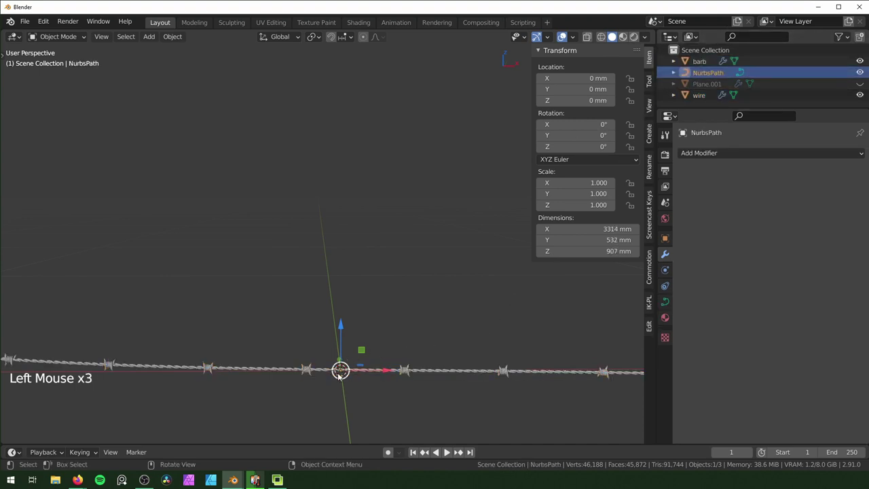
{"action": "left_click", "coordinate": [701, 65]}
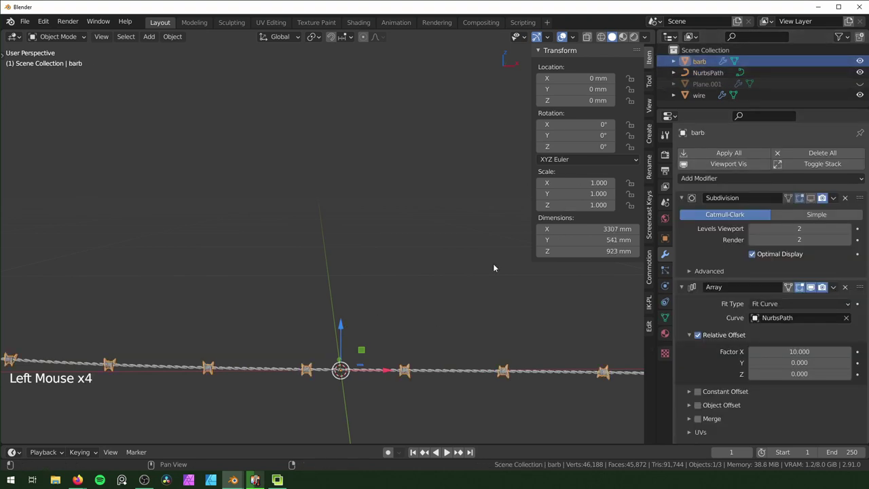
{"action": "left_click", "coordinate": [343, 328]}
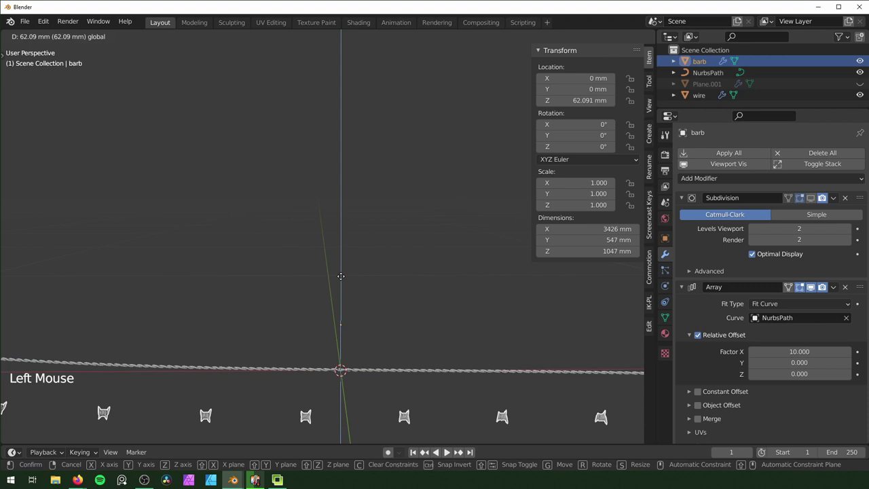
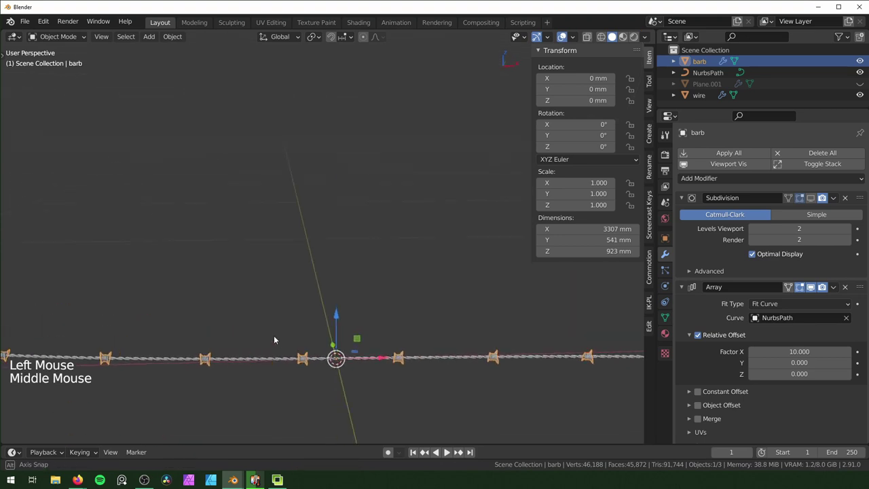
{"action": "middle_click", "coordinate": [382, 376]}
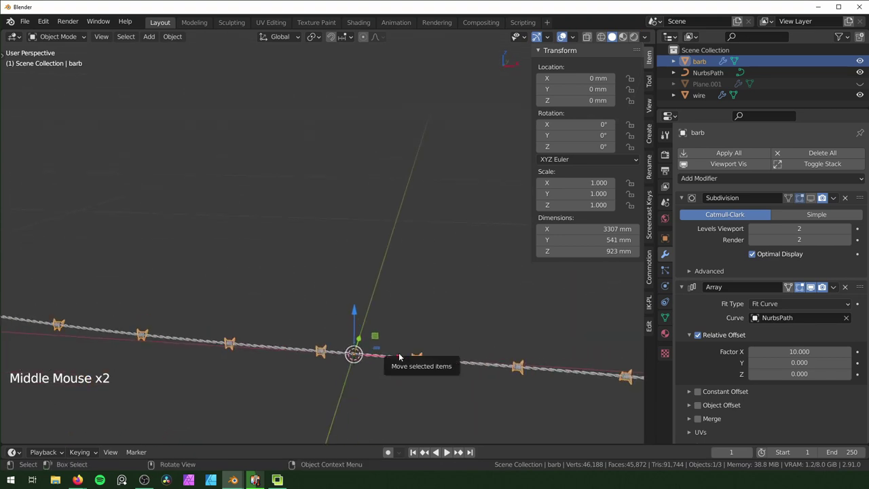
{"action": "left_click", "coordinate": [402, 354]}
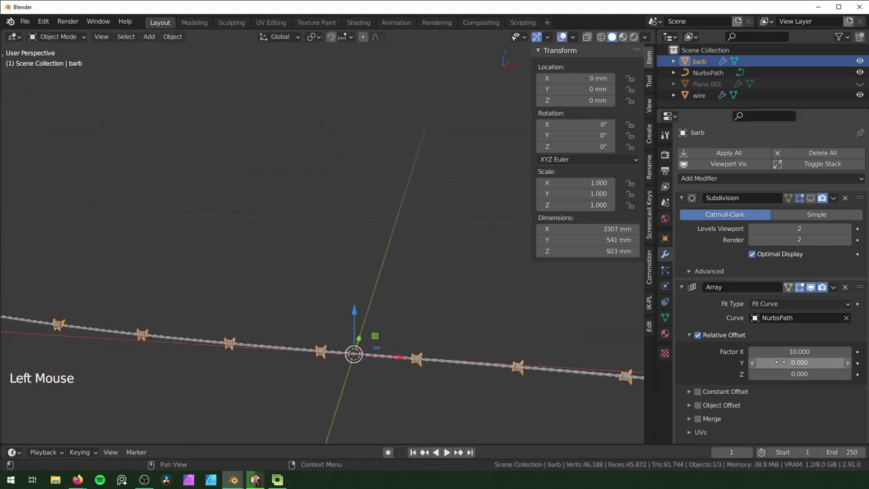
{"action": "scroll", "scroll_direction": "down", "scroll_amount": 3}
{"action": "scroll", "scroll_direction": "down", "scroll_amount": 3}
{"action": "scroll", "scroll_direction": "down", "scroll_amount": 3}
{"action": "middle_click", "coordinate": [413, 288]}
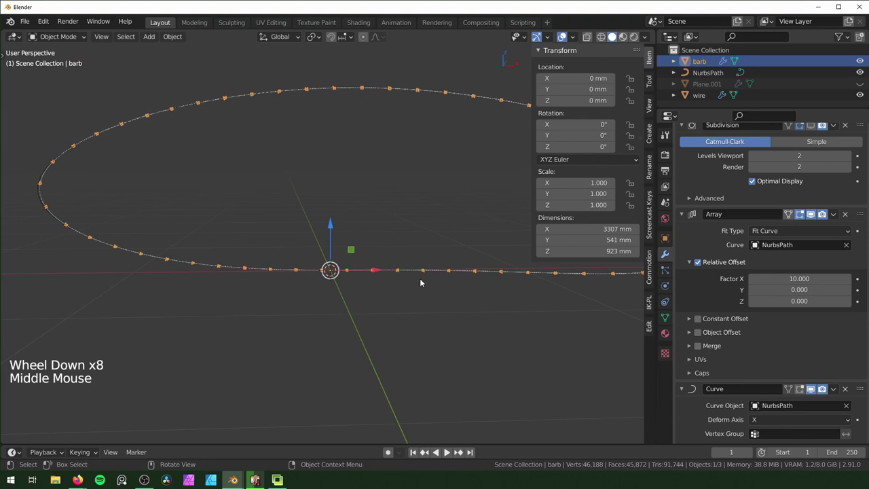
{"action": "scroll", "scroll_direction": "down", "scroll_amount": 3}
{"action": "middle_click", "coordinate": [449, 270]}
{"action": "left_click", "coordinate": [311, 270]}
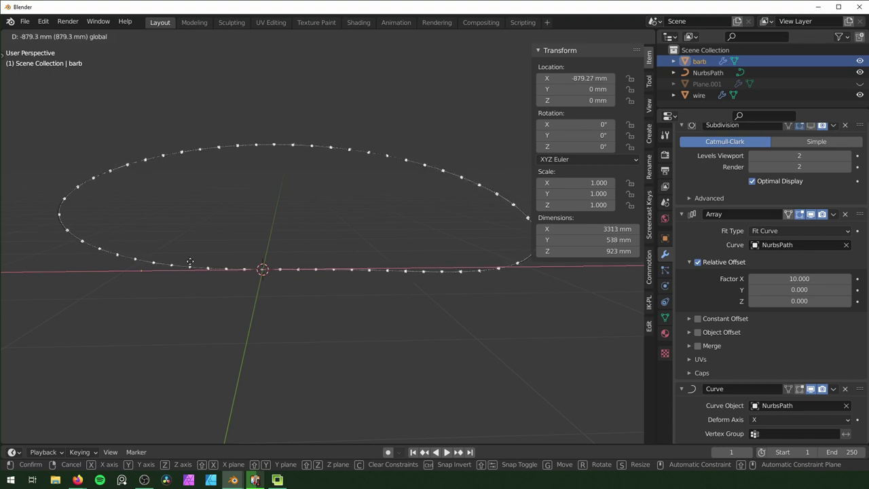
{"action": "left_click", "coordinate": [238, 195]}
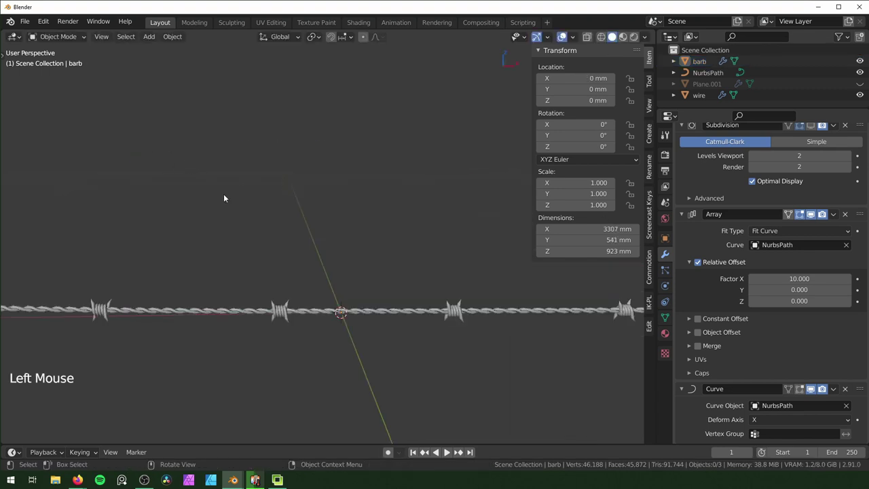
Select everything and isolate the wire object with its coil on its own.
{"action": "key", "text": "a"}
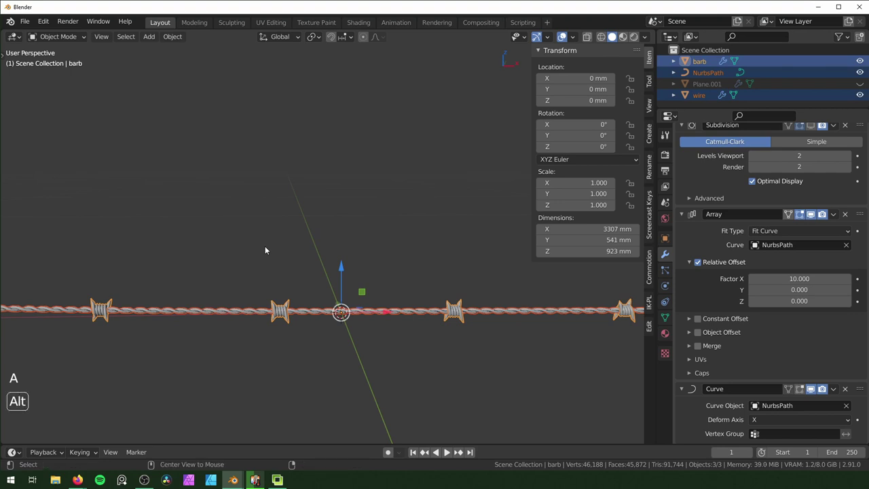
{"action": "key", "text": "alt+g"}
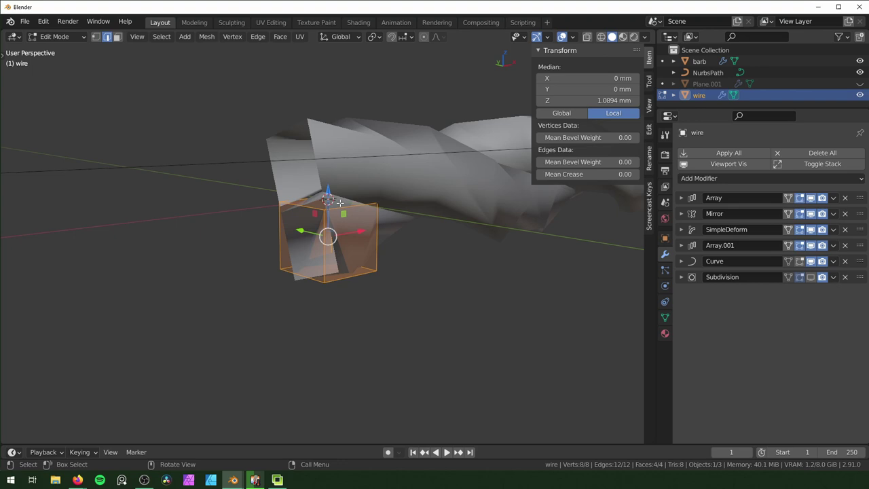
{"action": "scroll", "scroll_direction": "up", "scroll_amount": 3}
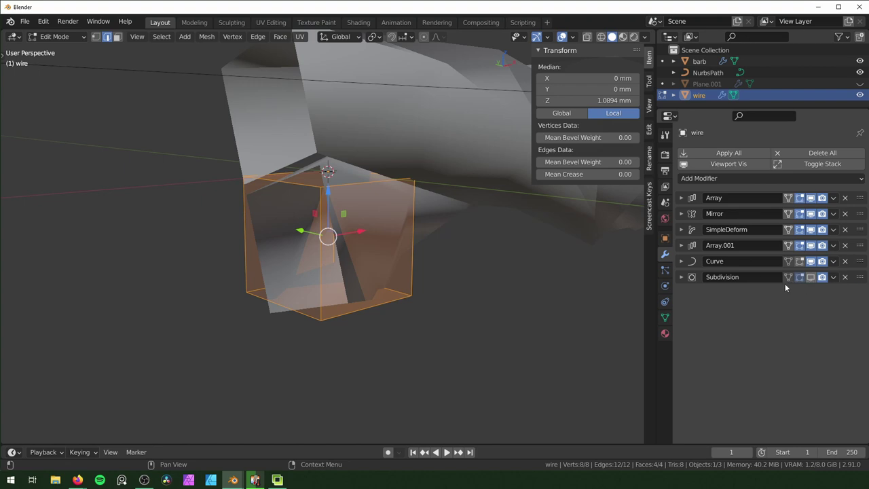
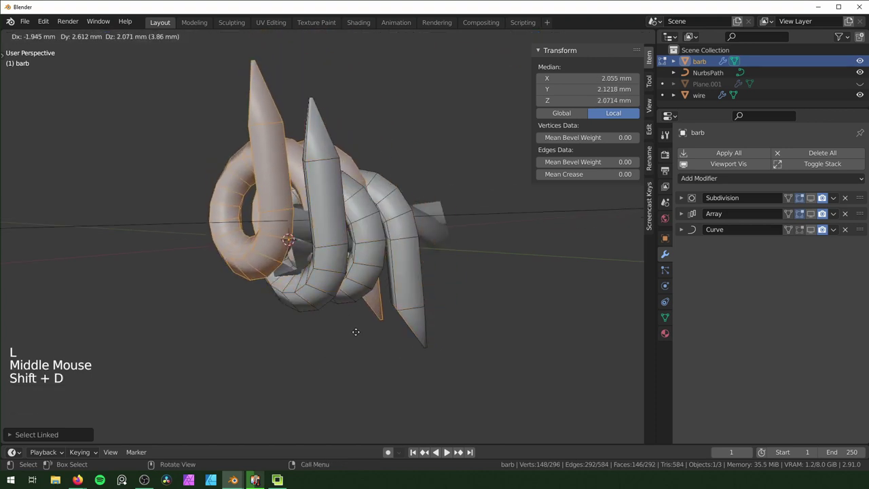
Start rotating the duplicated spike into its new position on the barb coil.
{"action": "key", "text": "r"}
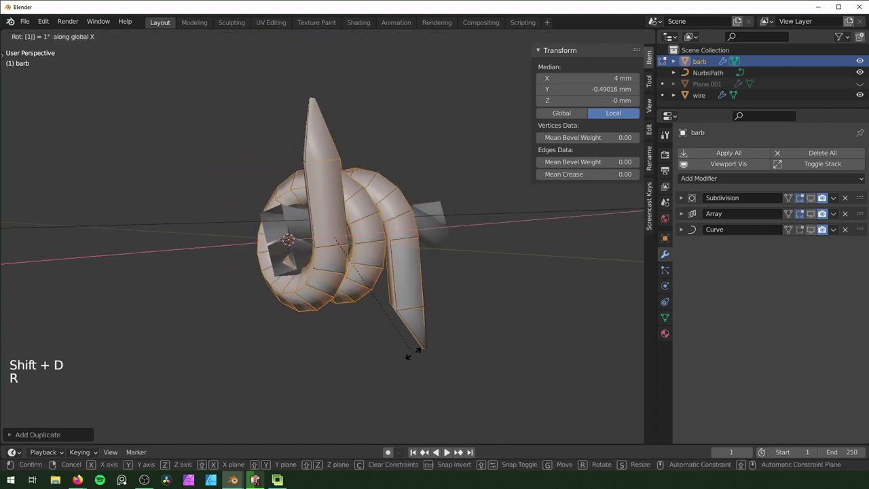